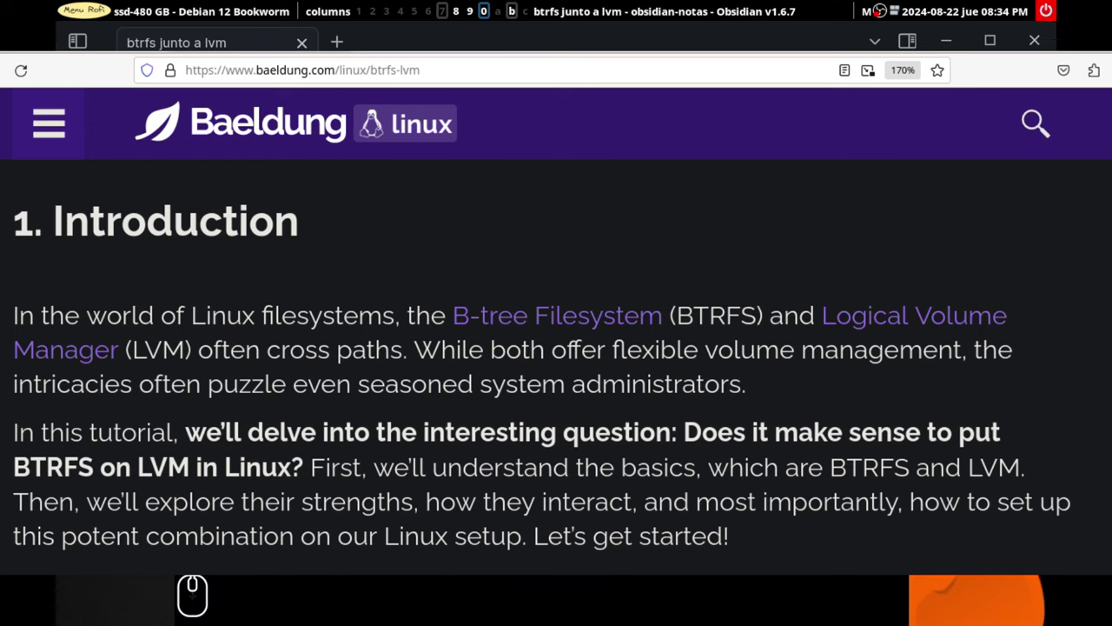
# Scroll the Baeldung BTRFS-on-LVM article down to section 2.2
pyautogui.scroll(-3)
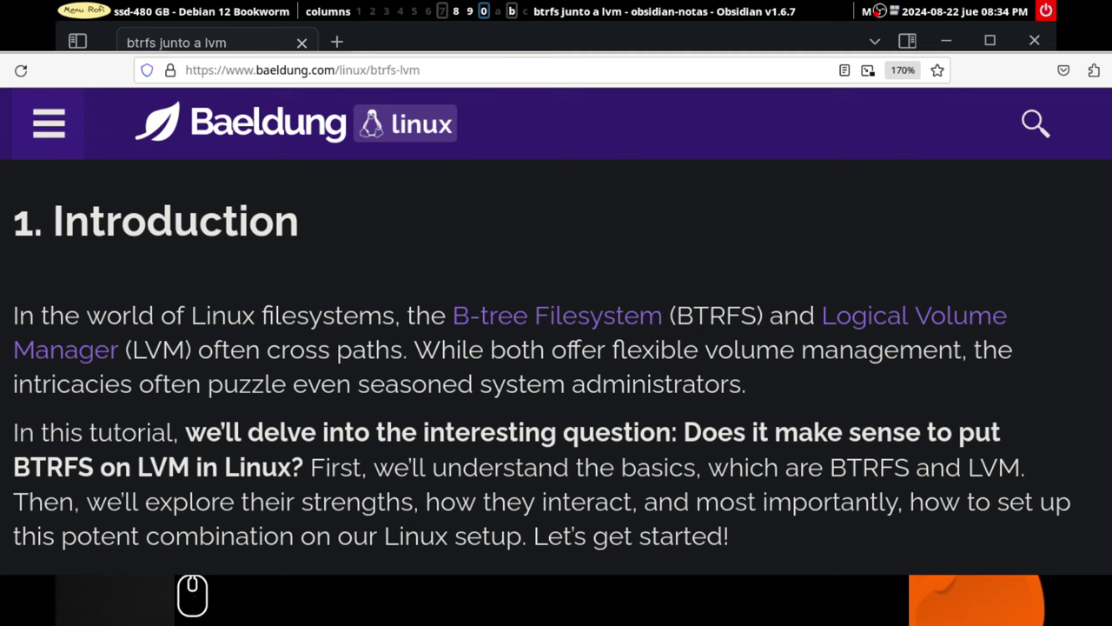
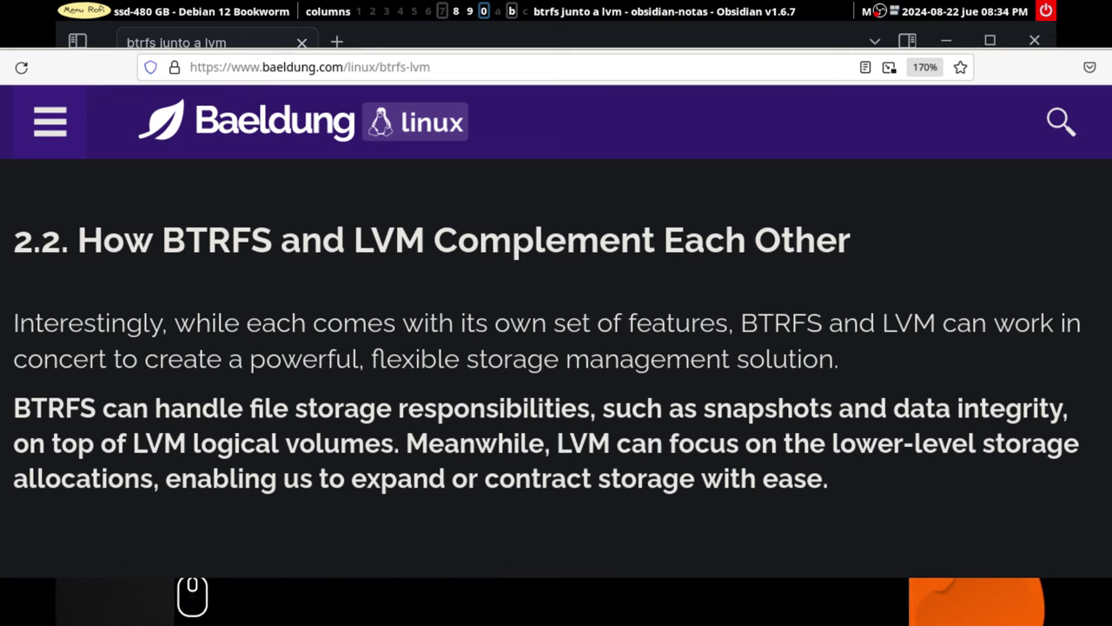
pyautogui.scroll(-3)
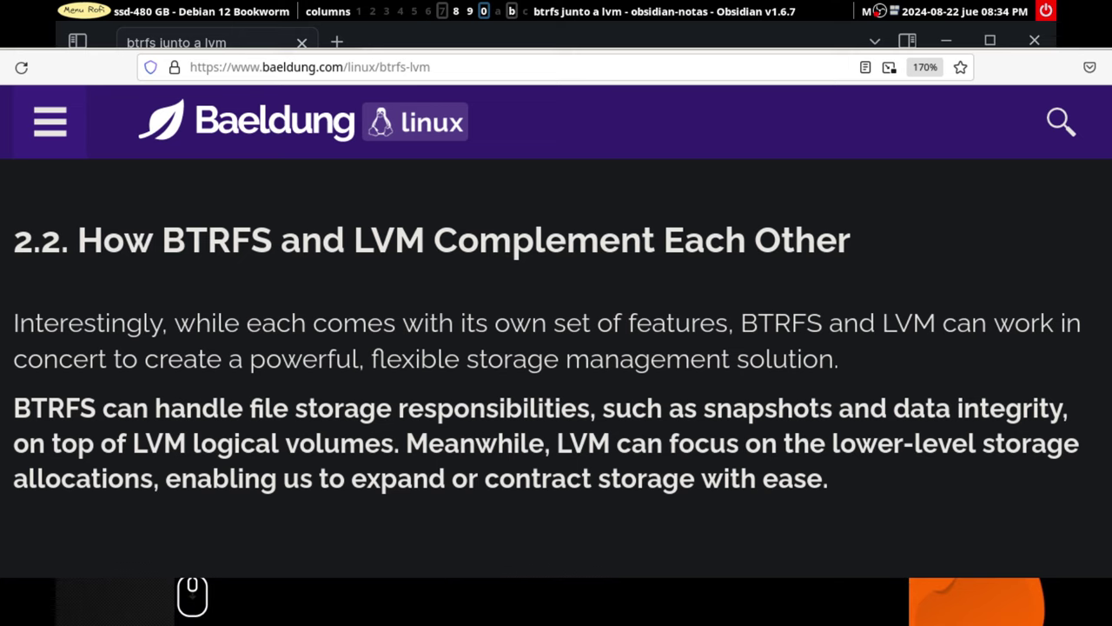
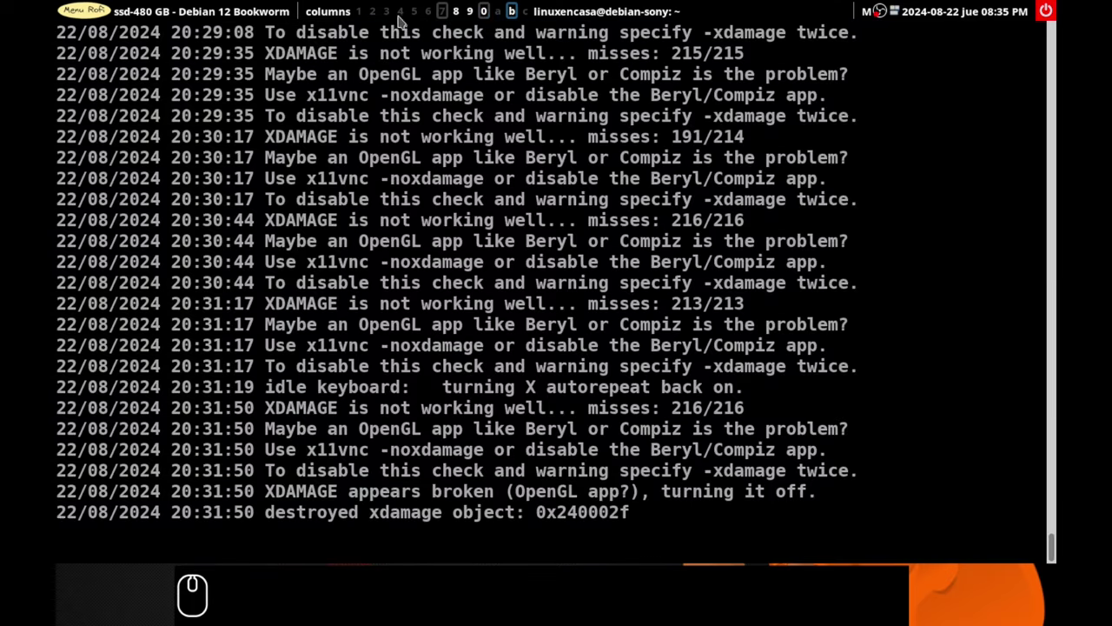
# Launch virt-manager from the Rofi launcher by searching 'vir' on workspace 4
pyautogui.moveTo(405, 16); pyautogui.dragTo(451, 176)
pyautogui.press('alt+super+d')
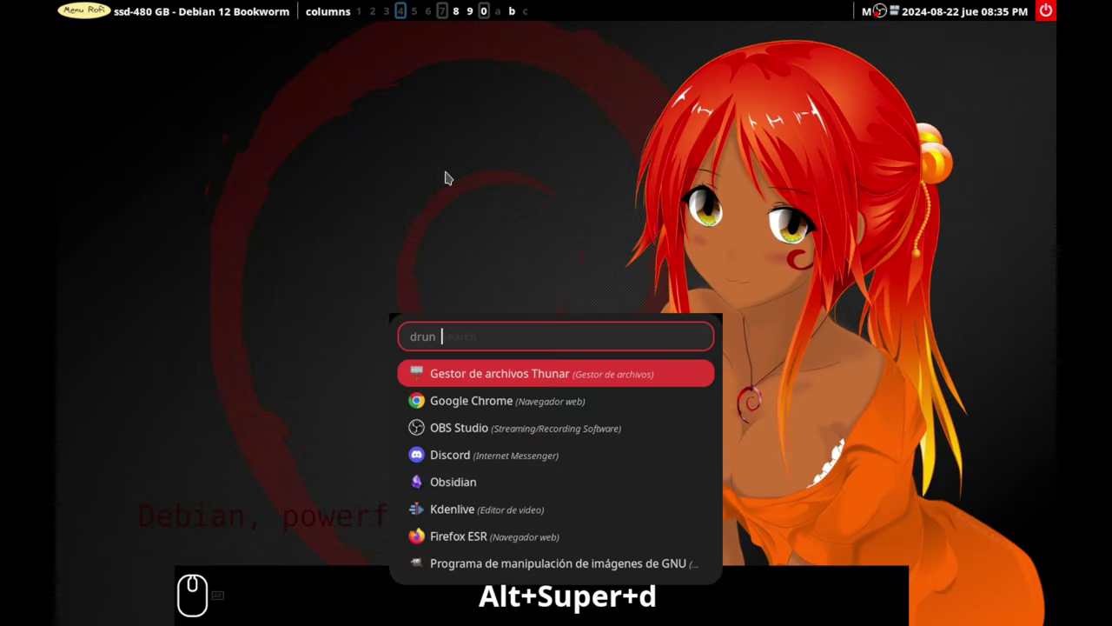
pyautogui.press('f')
pyautogui.write('f')
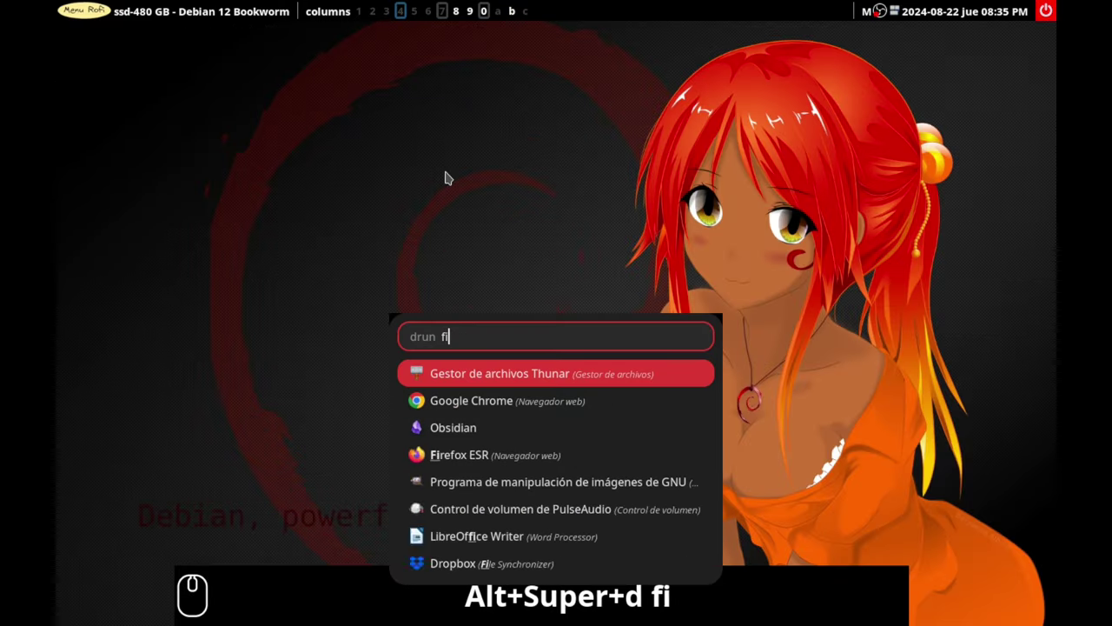
pyautogui.write('vir')
pyautogui.press('Return')
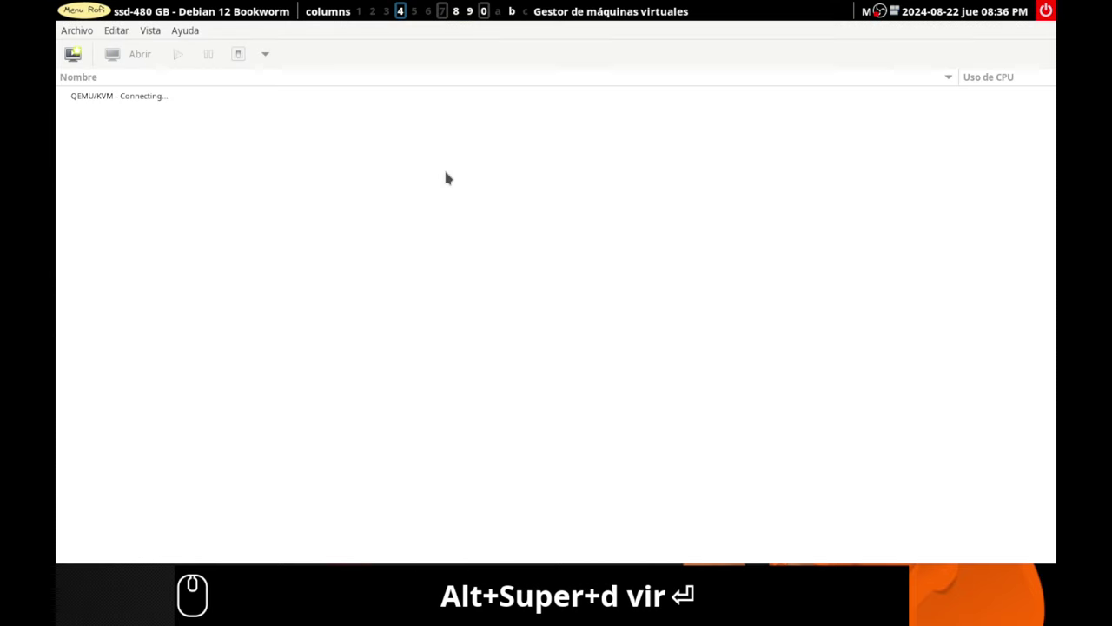
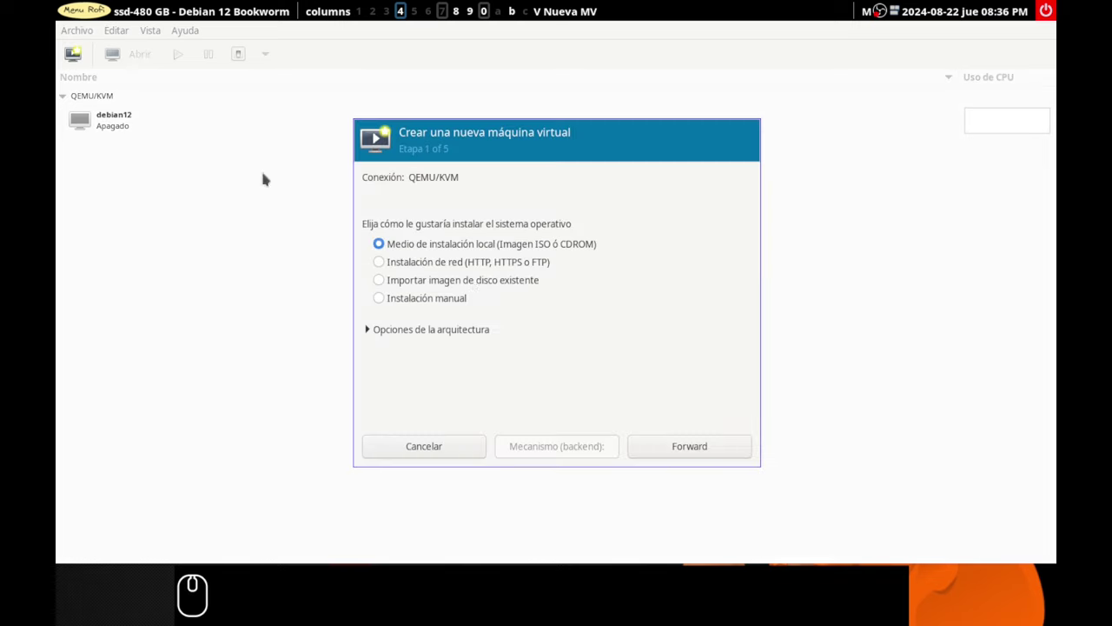
# Choose local ISO install and select linuxmint-22-cinnamon-64bit.iso from the isos-linux pool
pyautogui.click(677, 445)
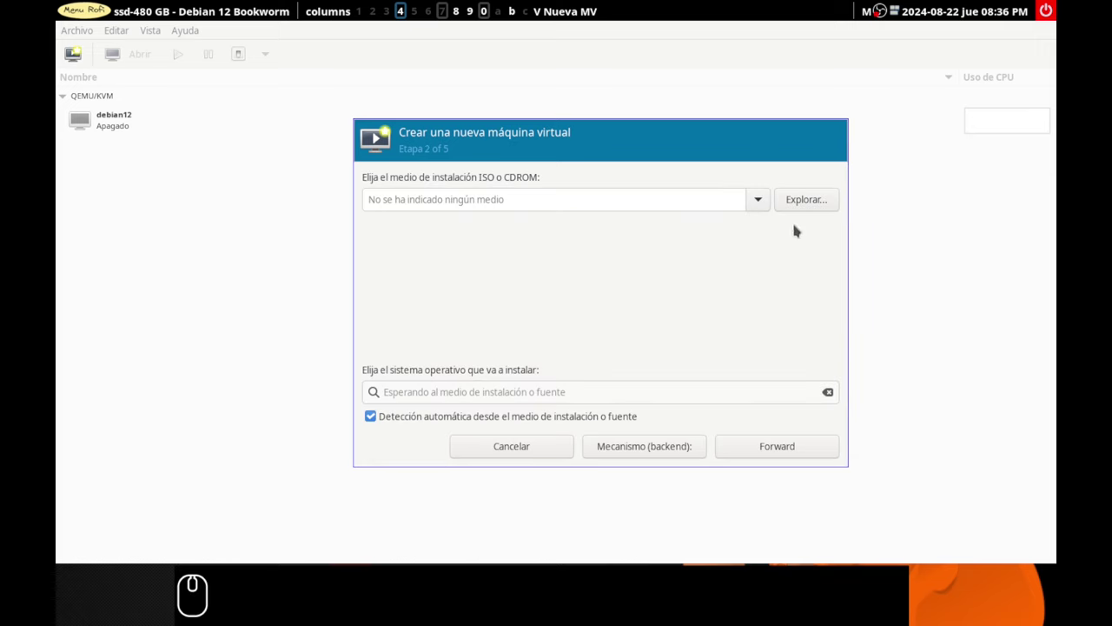
pyautogui.click(801, 202)
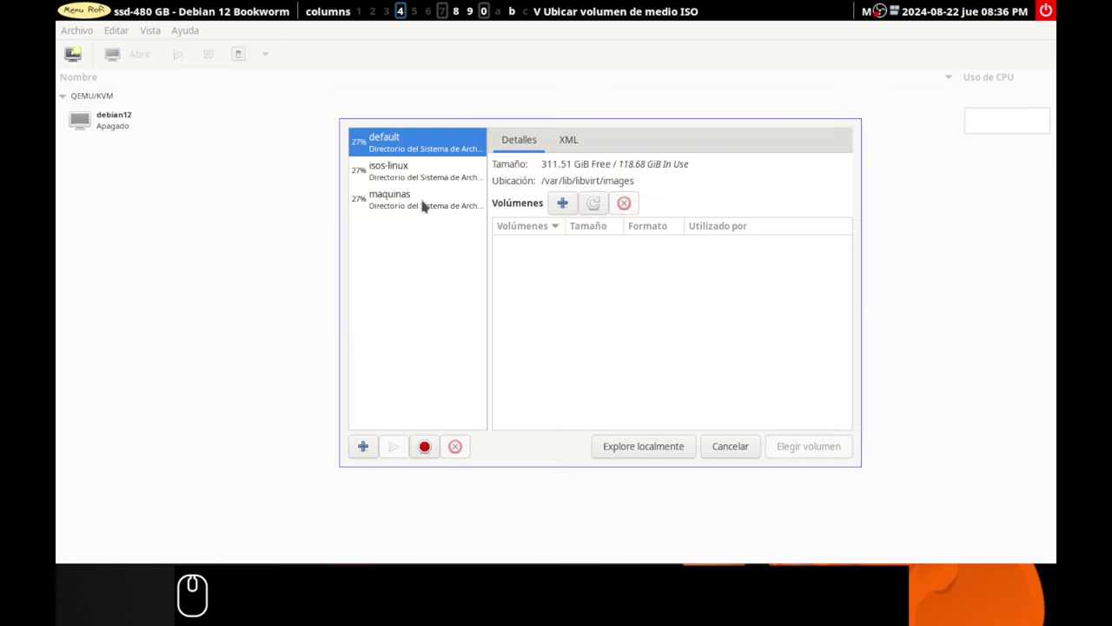
pyautogui.click(377, 173)
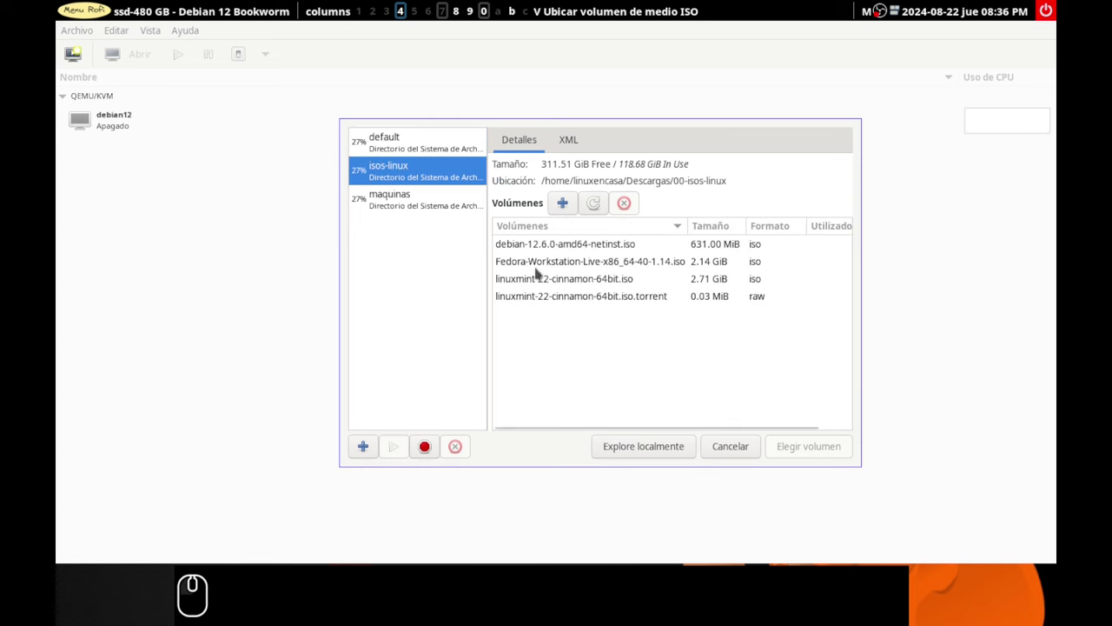
pyautogui.click(526, 283)
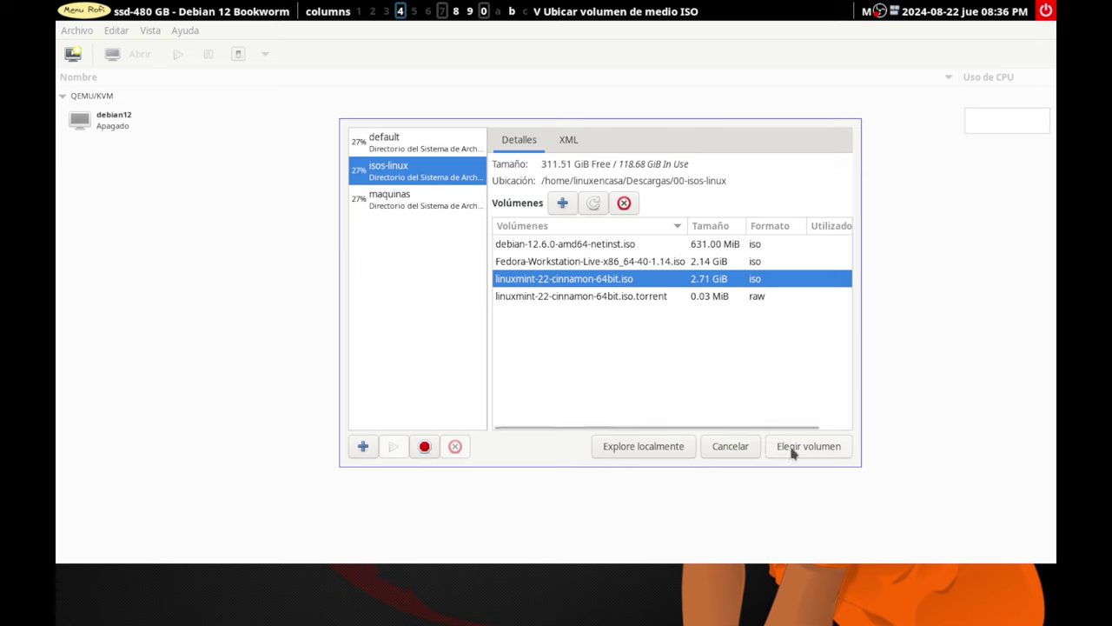
pyautogui.click(799, 448)
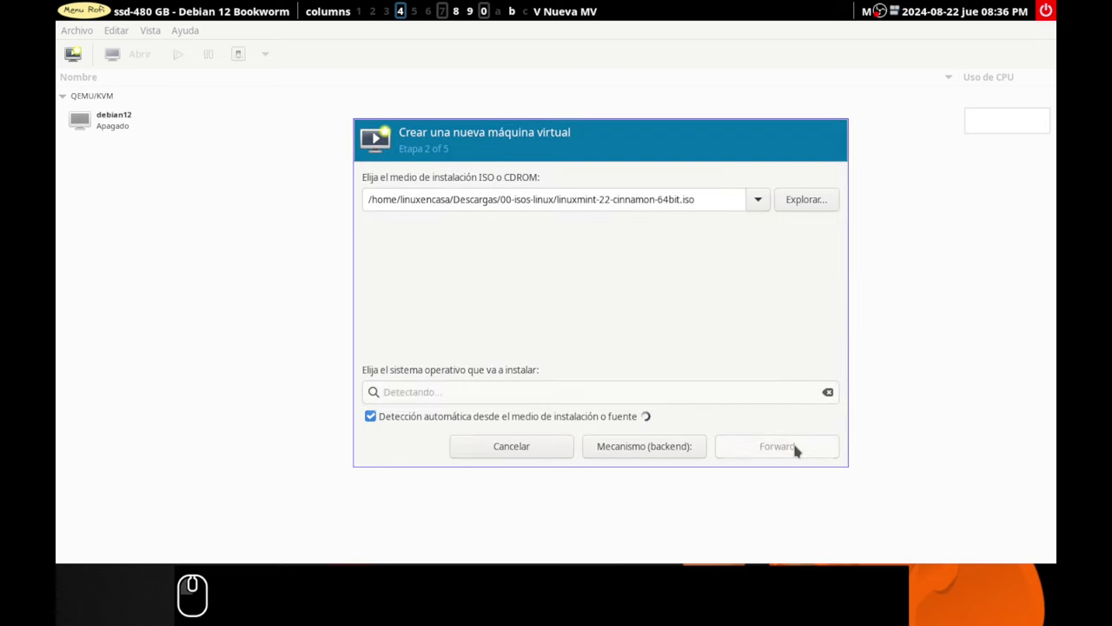
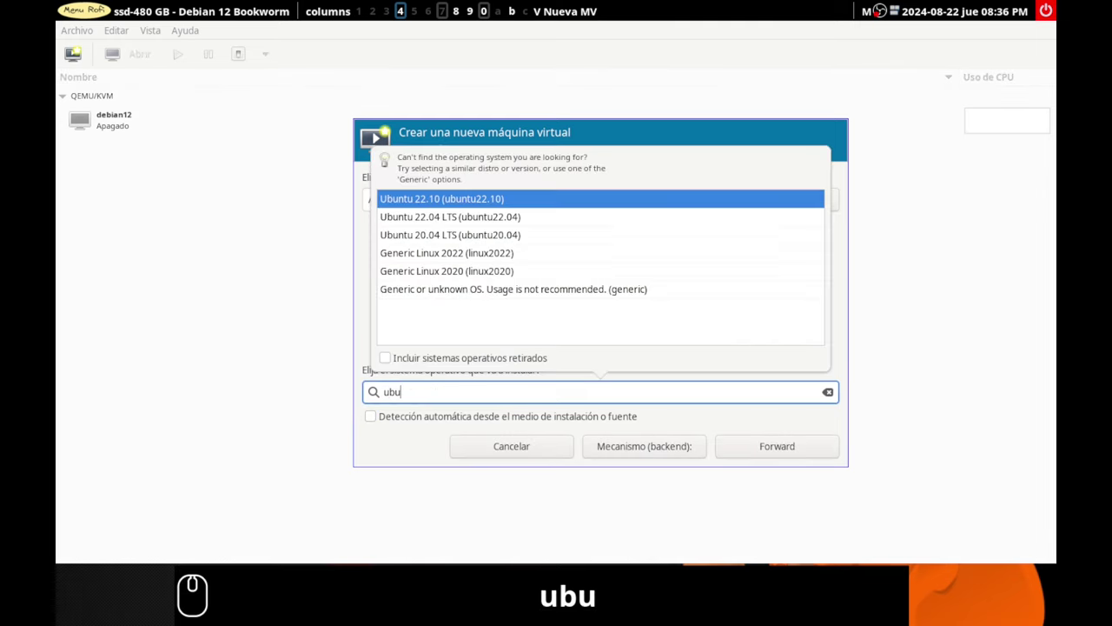
# Set the OS to Ubuntu 22.04 LTS and keep 4096 MiB memory with 2 CPUs
pyautogui.click(371, 157)
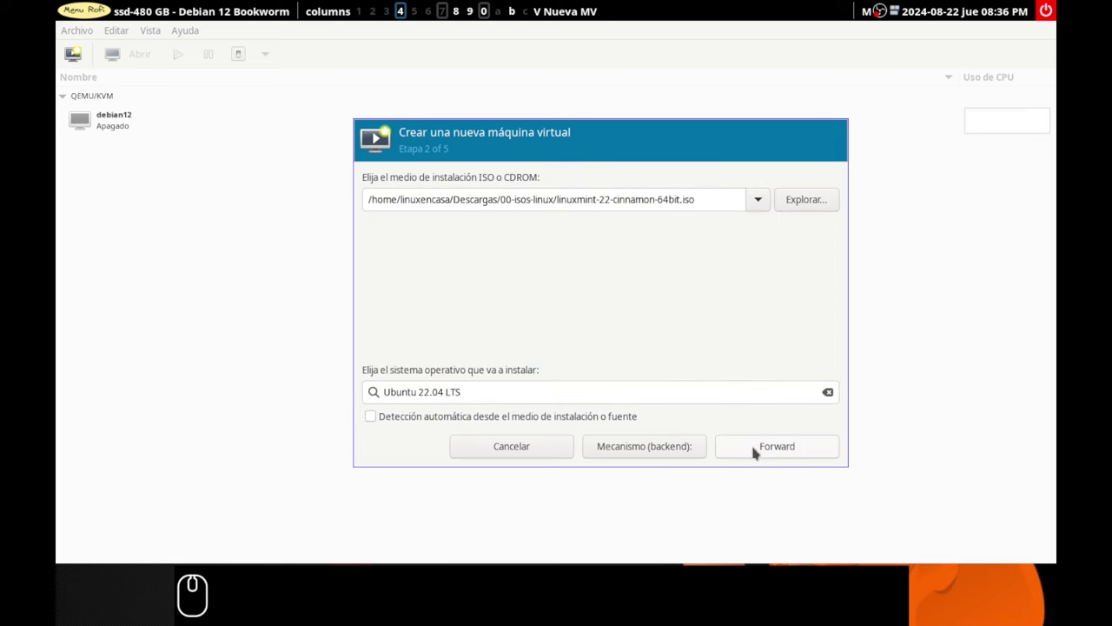
pyautogui.doubleClick(763, 450)
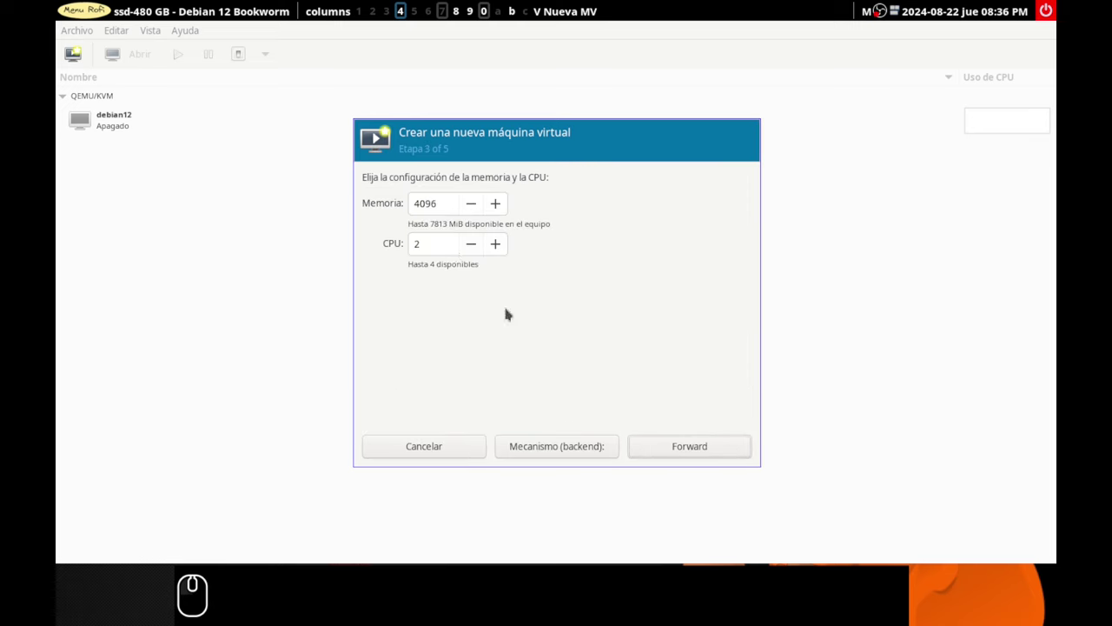
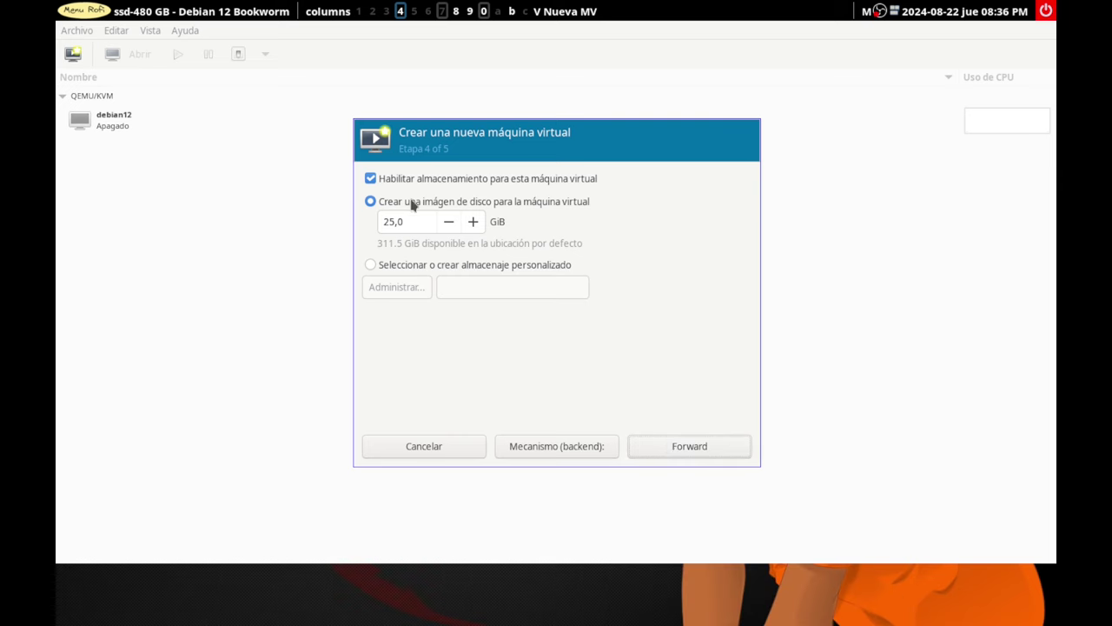
# Create a custom 100 GiB qcow2 volume named mint-1 in the maquinas pool
pyautogui.click(373, 266)
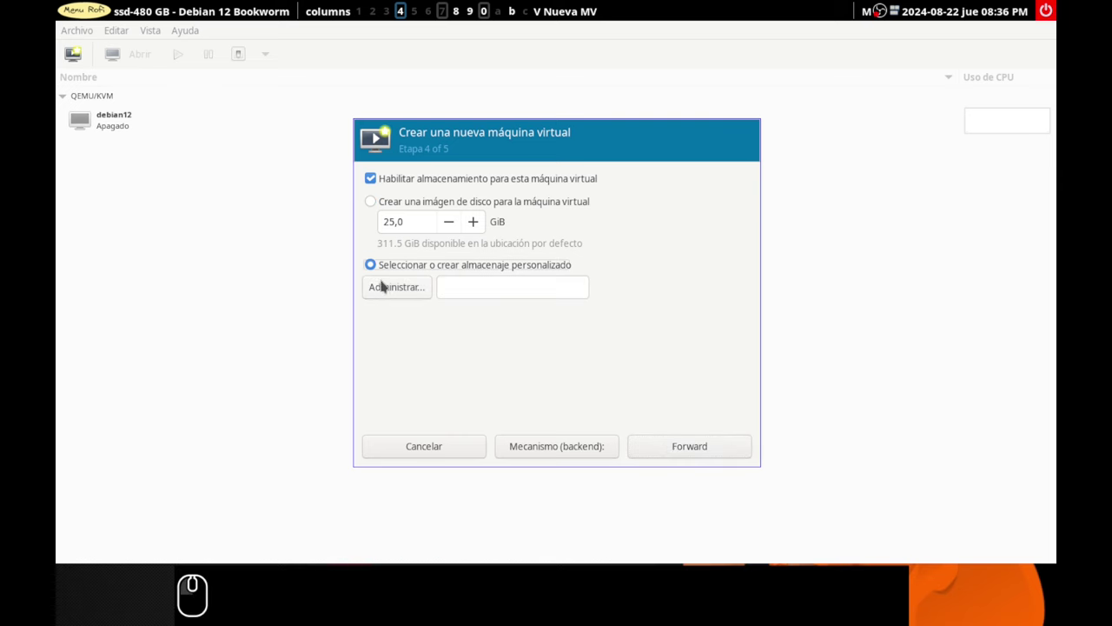
pyautogui.click(384, 298)
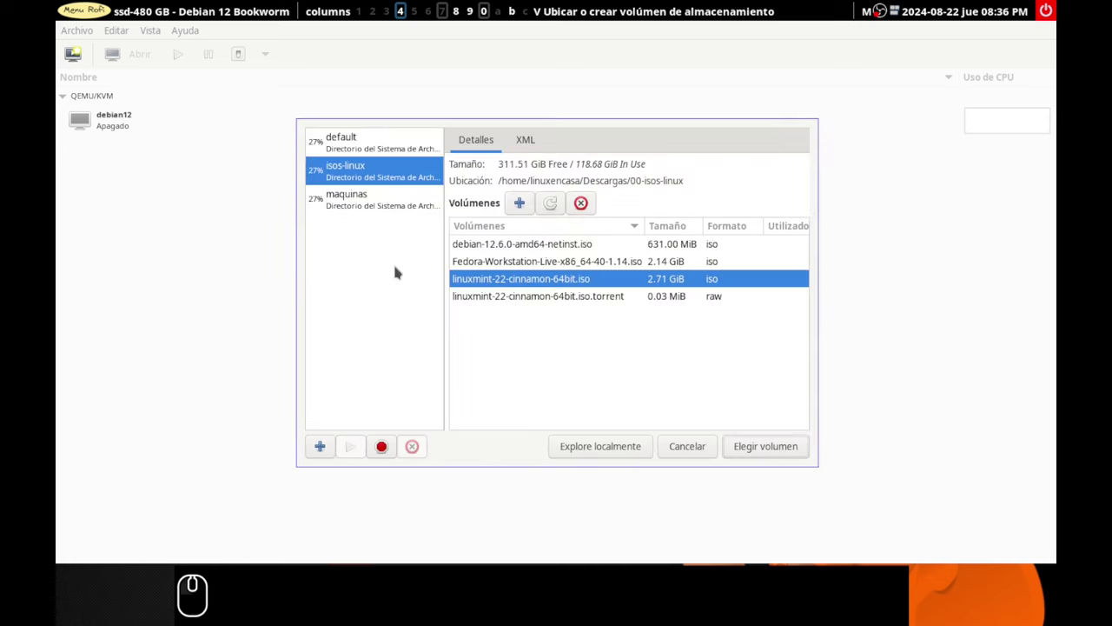
pyautogui.click(345, 201)
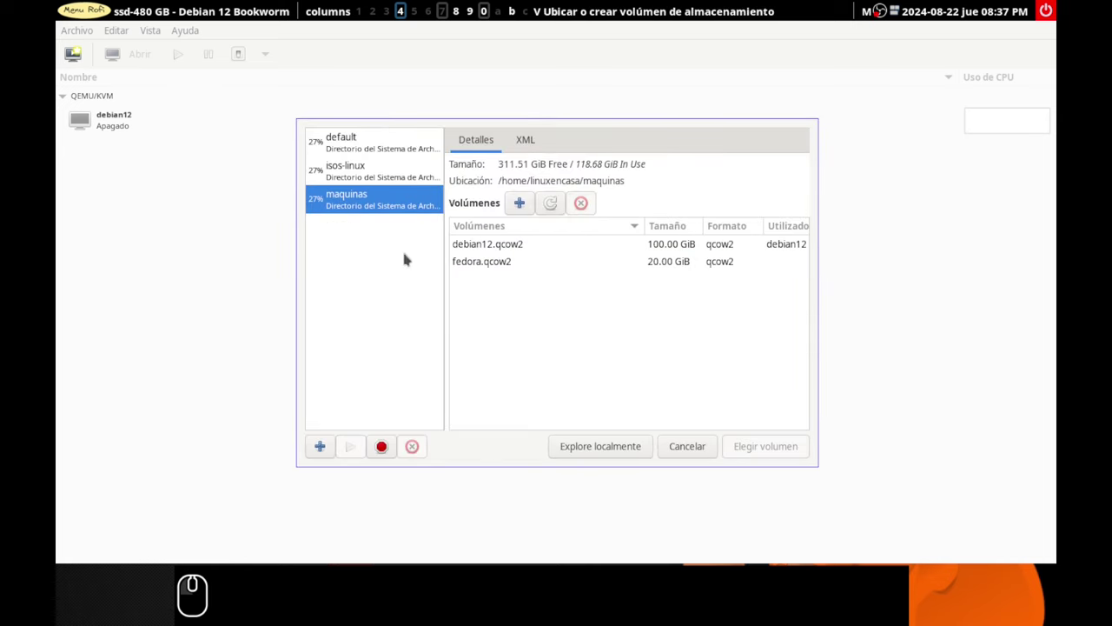
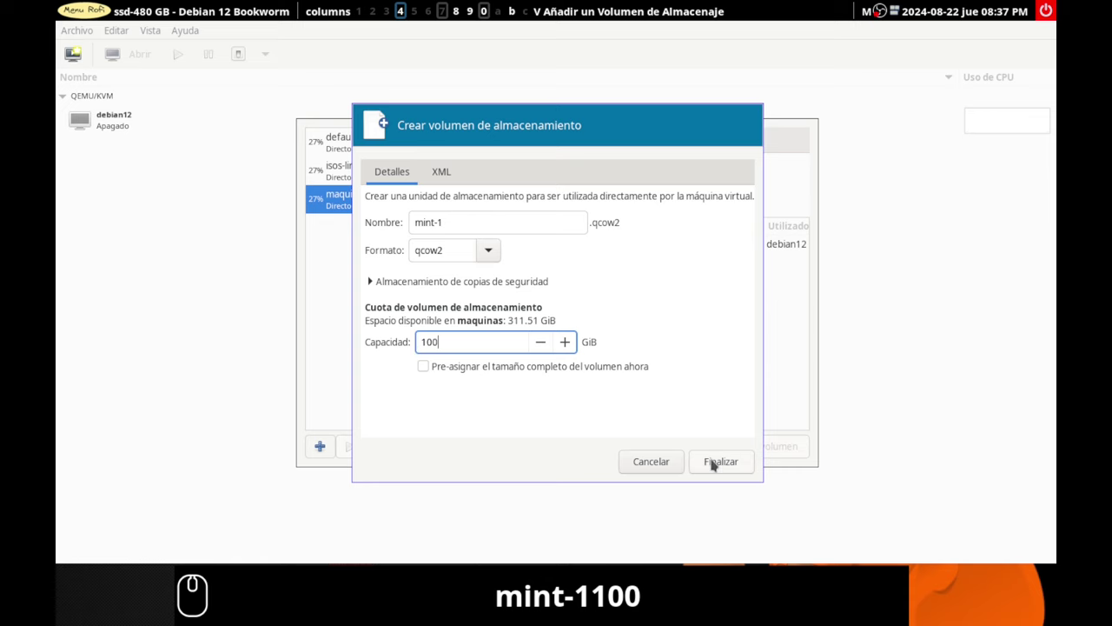
pyautogui.click(719, 466)
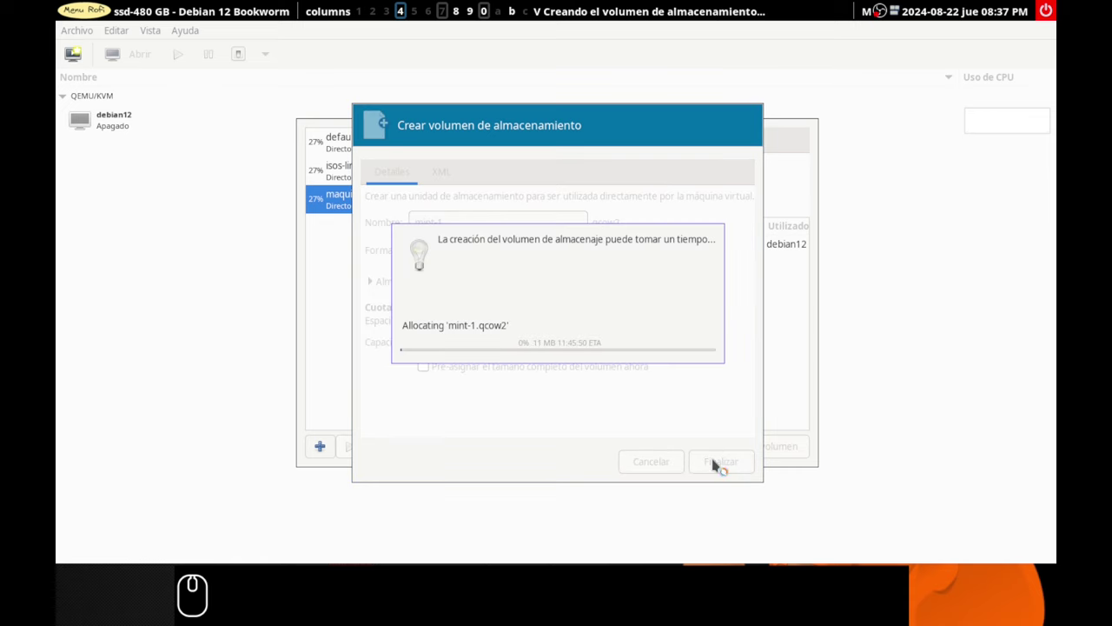
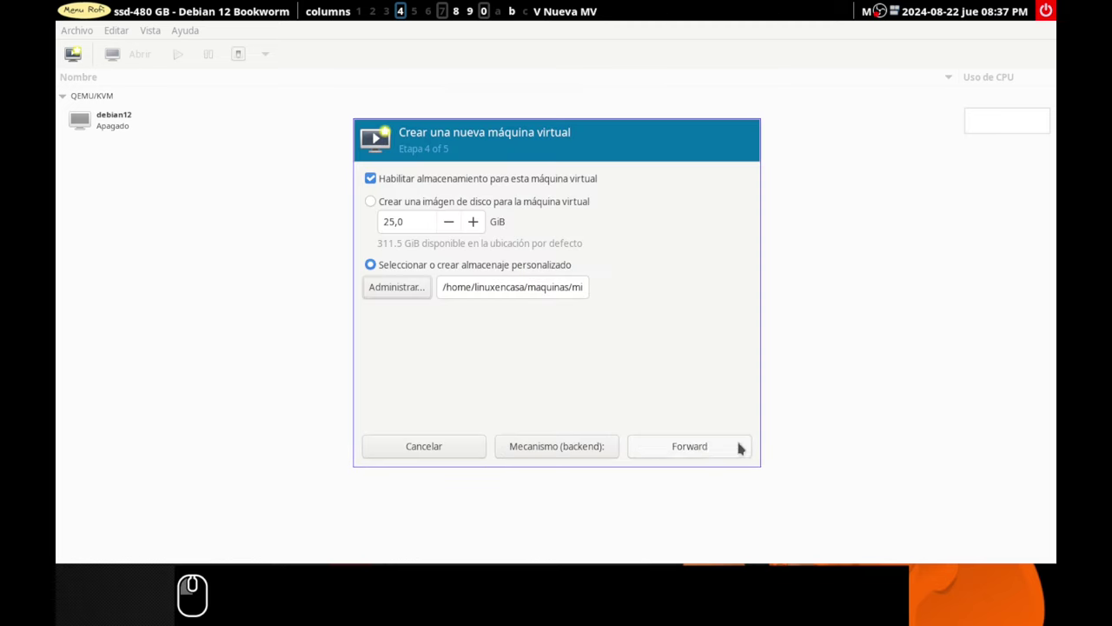
# Name the machine mint-lvm-btrfs and enable customizing configuration before installing
pyautogui.click(684, 452)
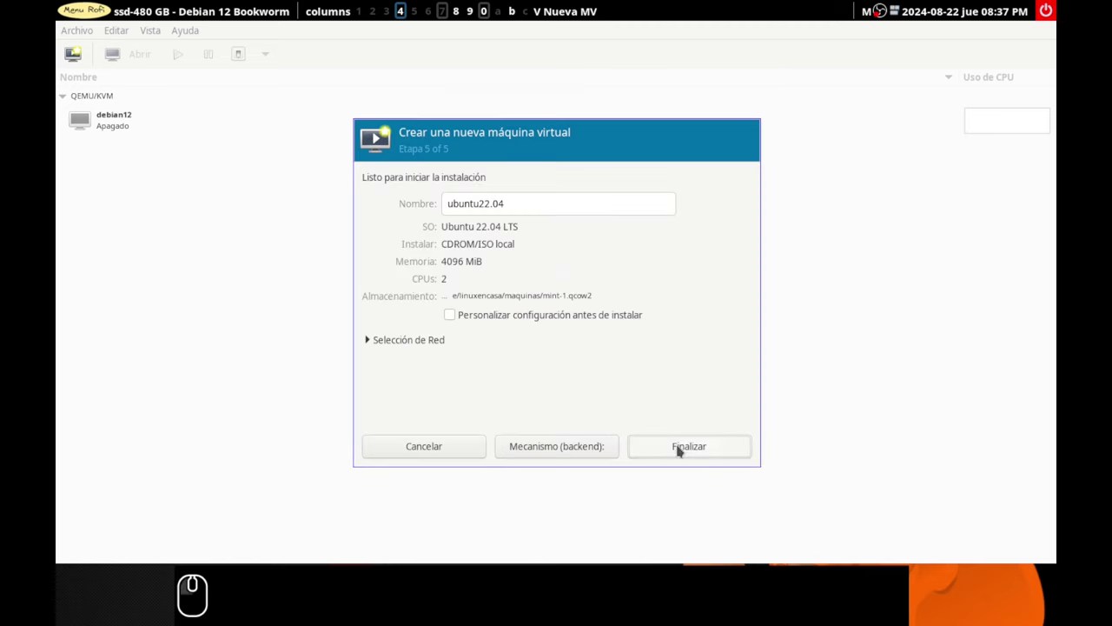
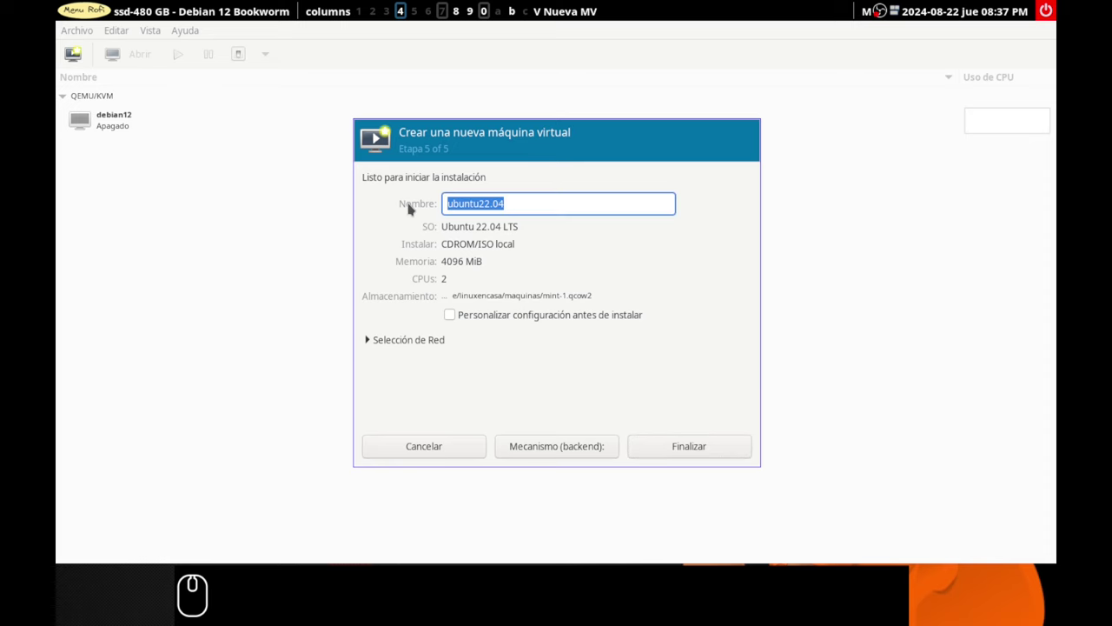
pyautogui.write('mint-')
pyautogui.write('lvm-btrfs')
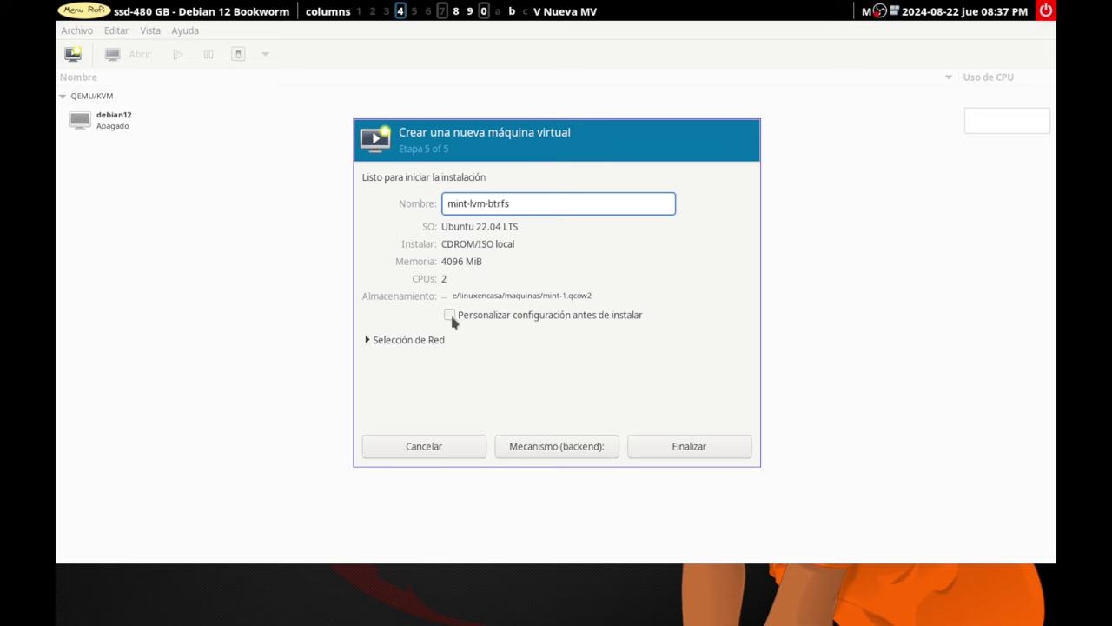
pyautogui.click(455, 319)
pyautogui.click(542, 311)
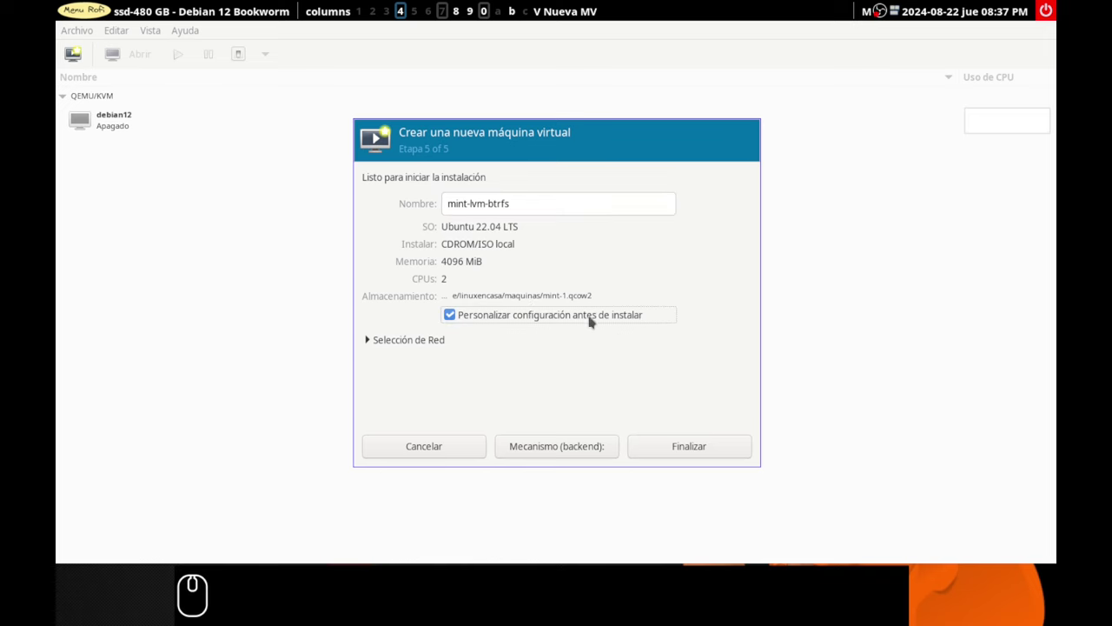
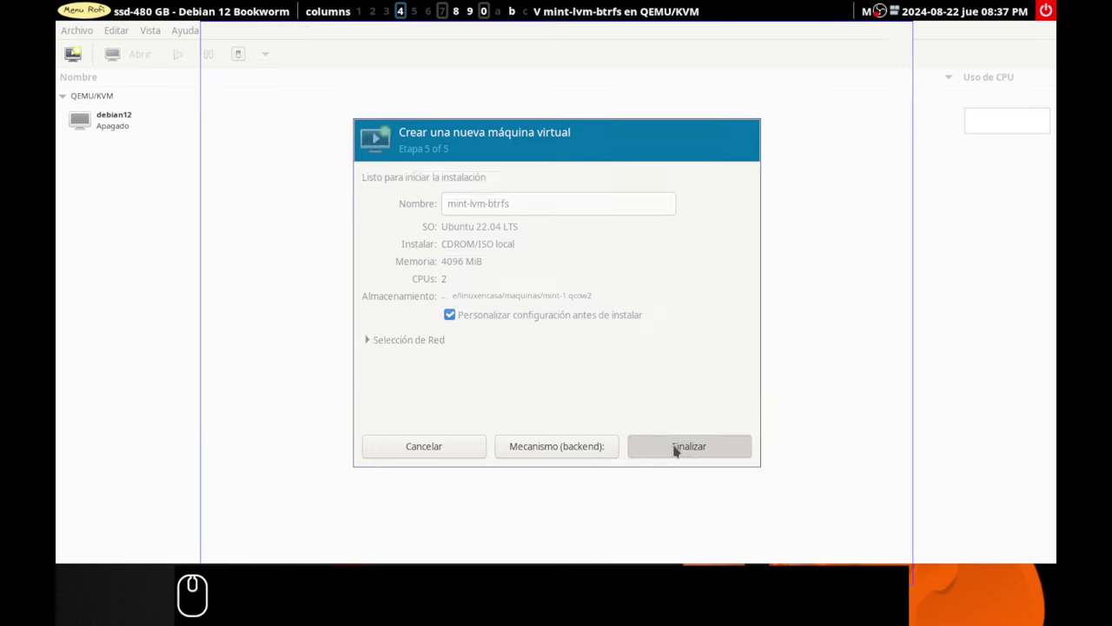
# Apply the Q35/UEFI firmware change and show the actions menu for VirtIO Disk 1
pyautogui.click(558, 392)
pyautogui.click(554, 452)
pyautogui.click(553, 465)
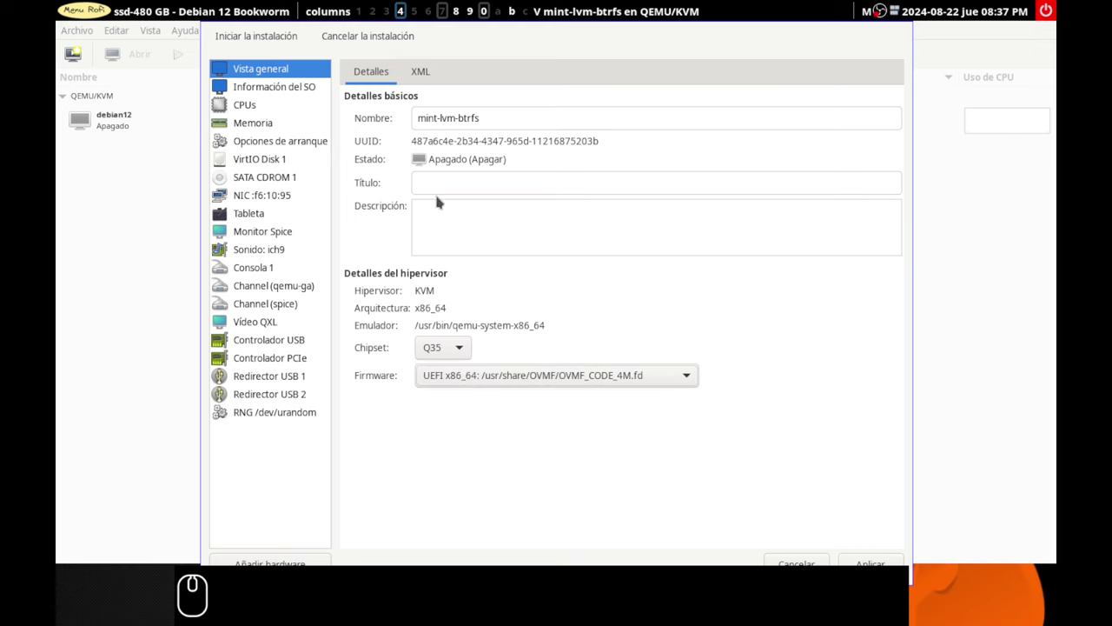
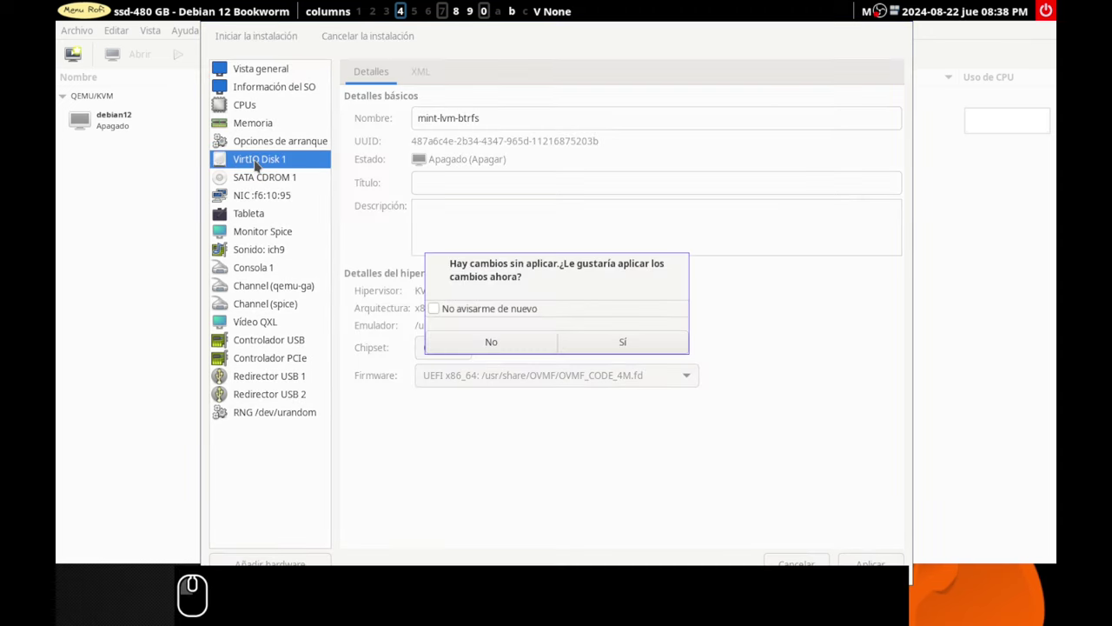
pyautogui.click(616, 348)
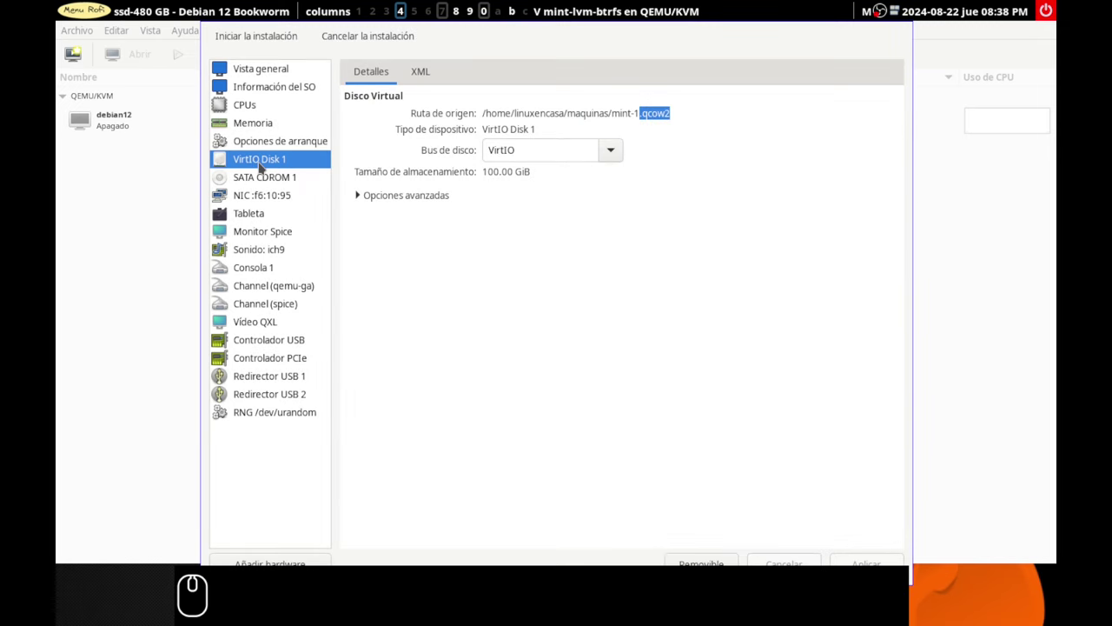
pyautogui.rightClick(262, 166)
pyautogui.rightClick(266, 163)
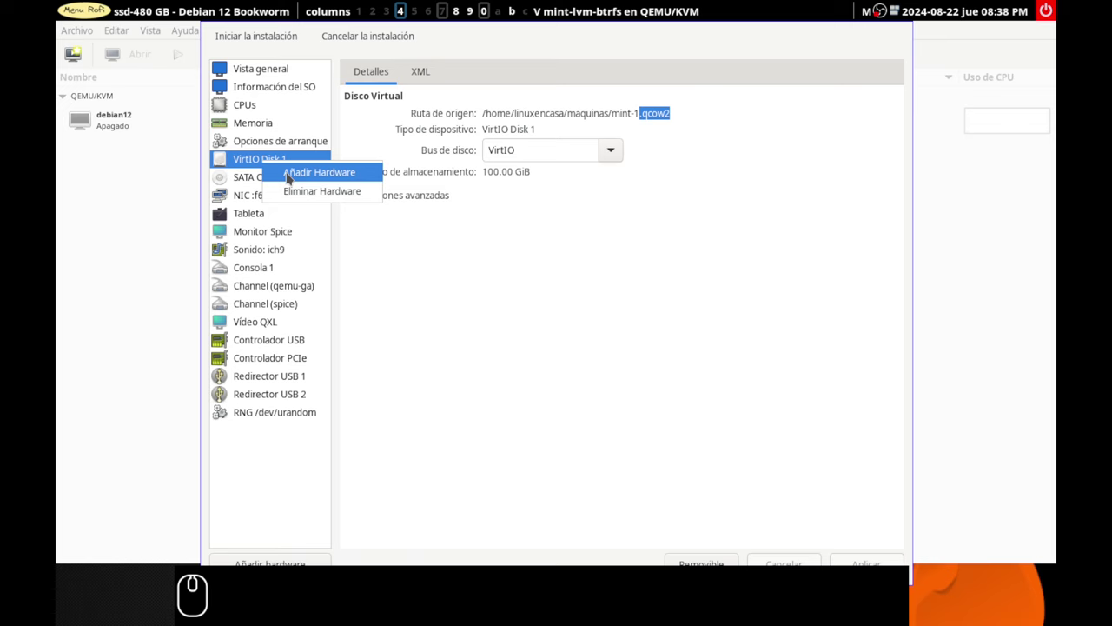
# Add a new VirtIO disk backed by a 200 GiB mint-2 volume to the VM
pyautogui.click(290, 176)
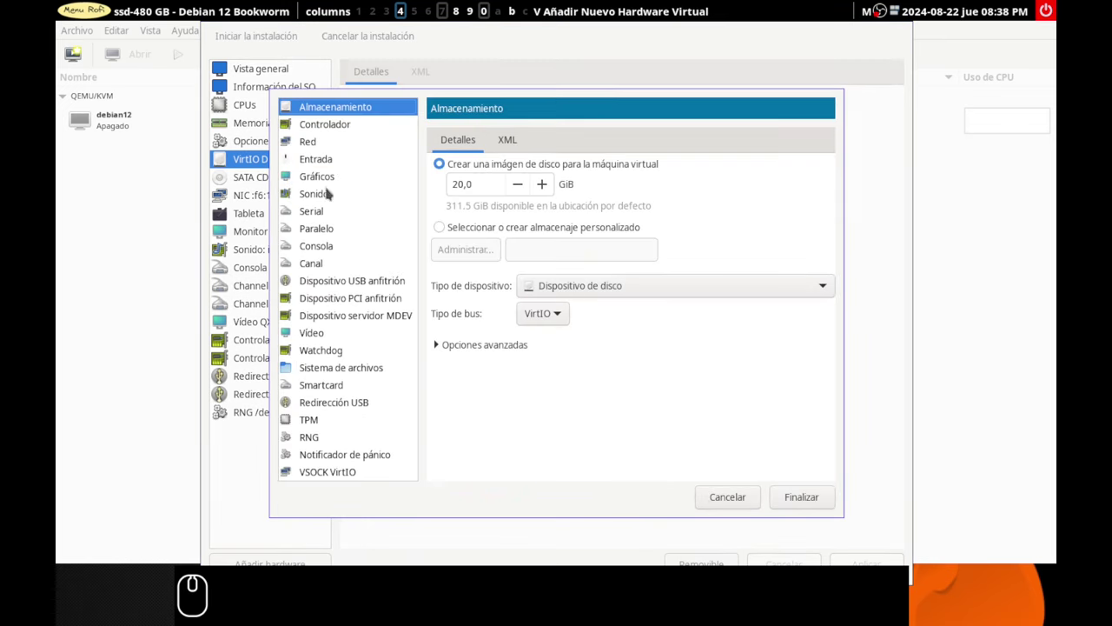
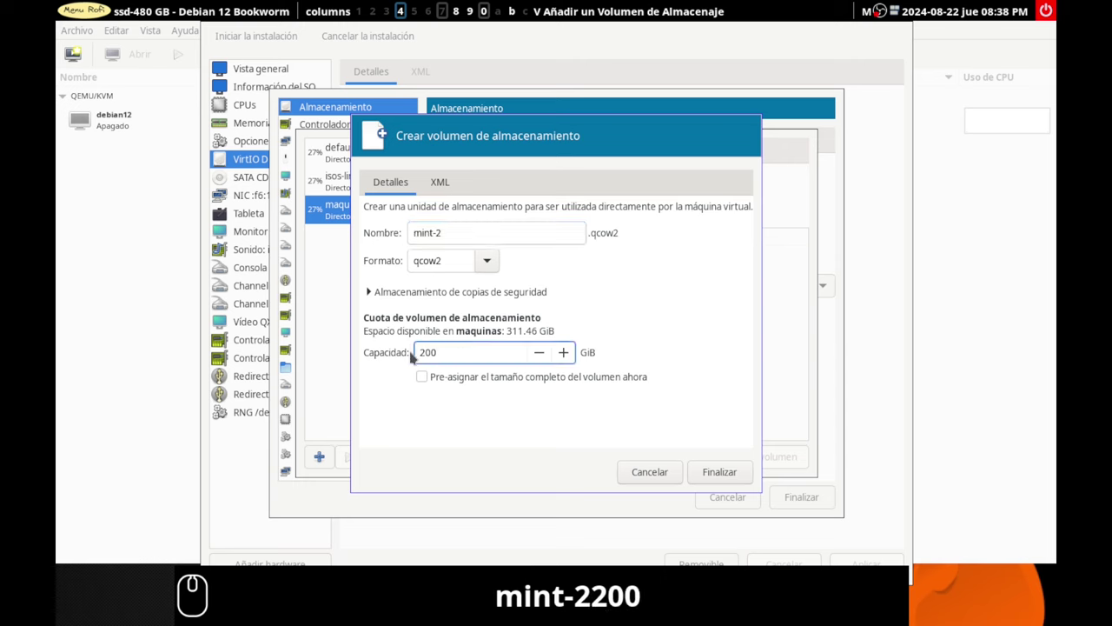
pyautogui.click(718, 482)
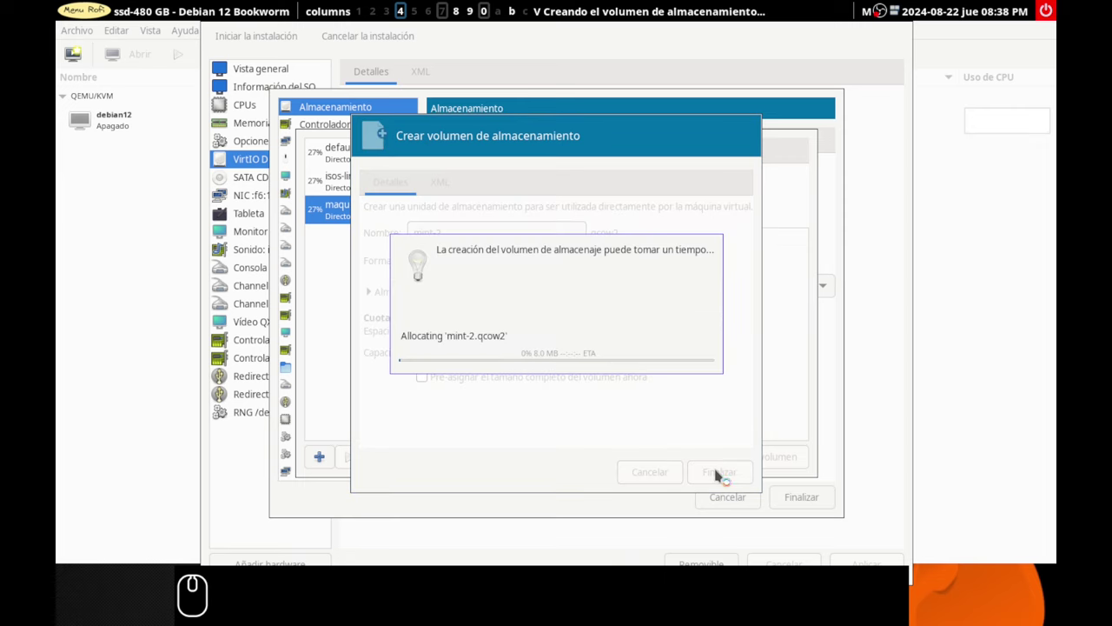
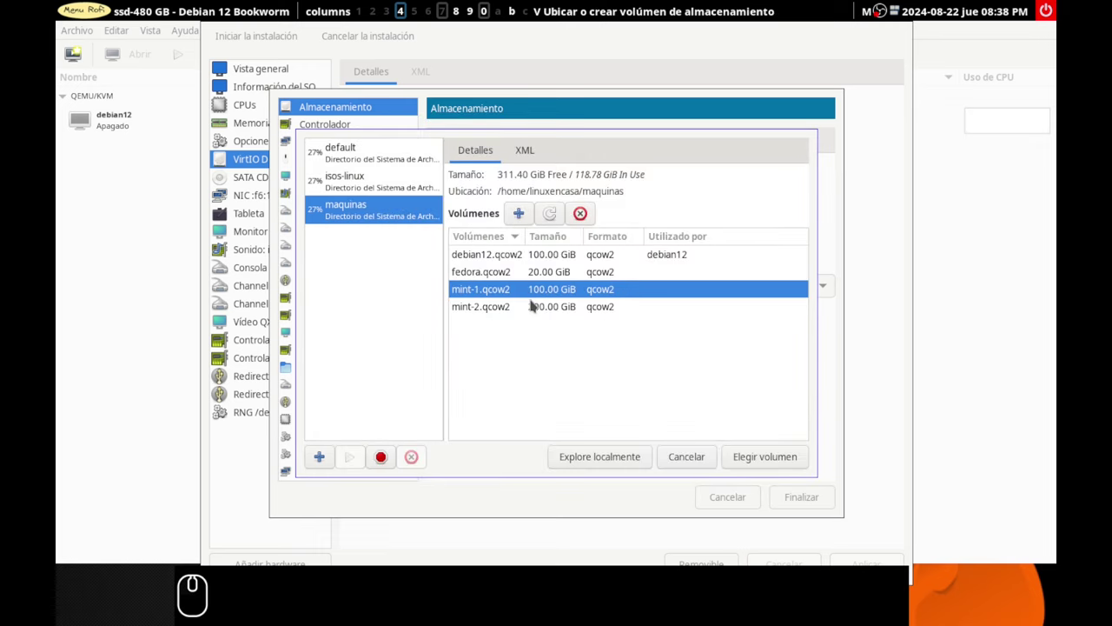
pyautogui.click(542, 304)
pyautogui.click(539, 293)
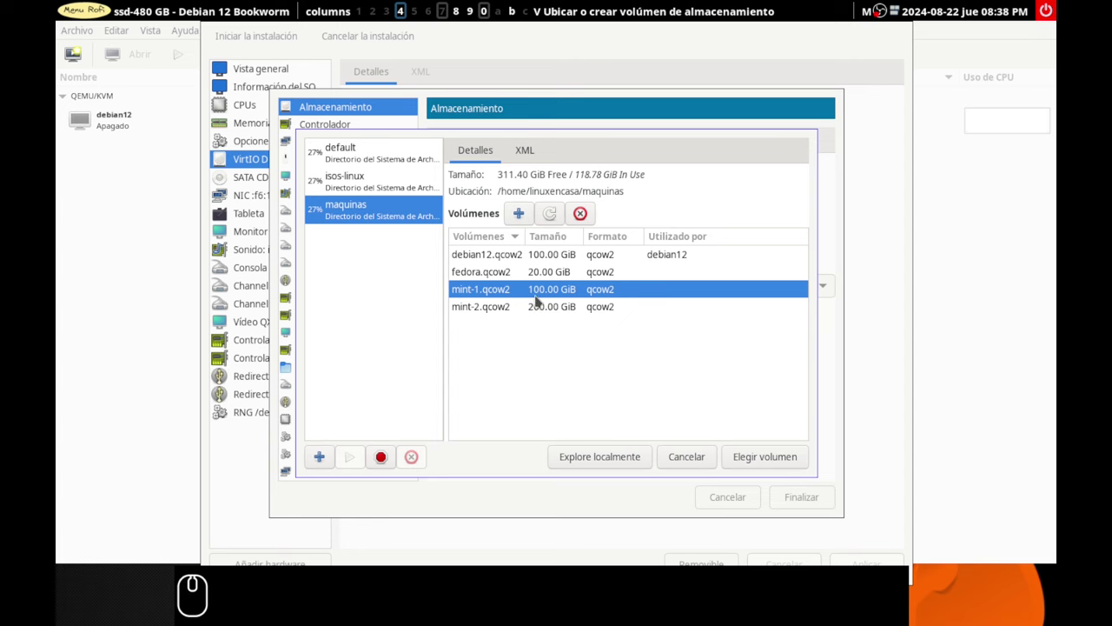
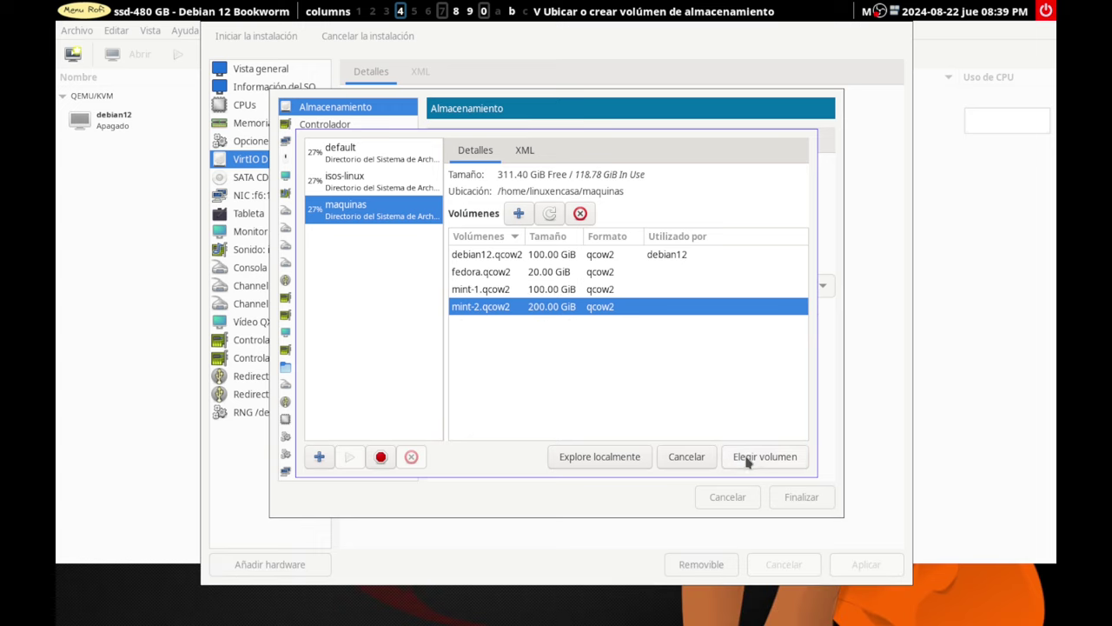
pyautogui.click(750, 460)
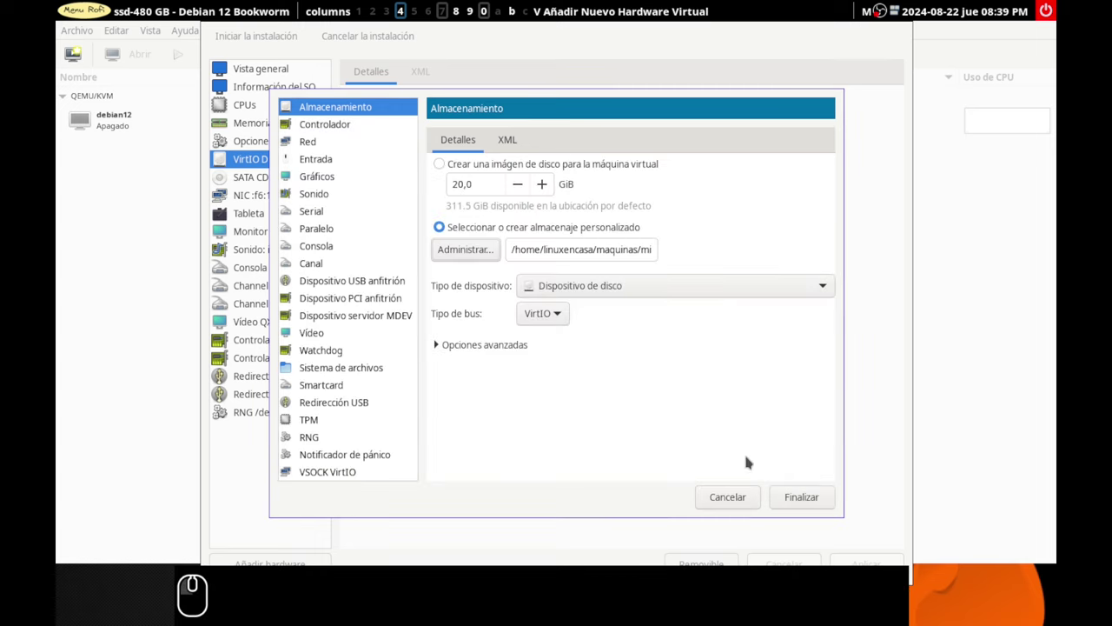
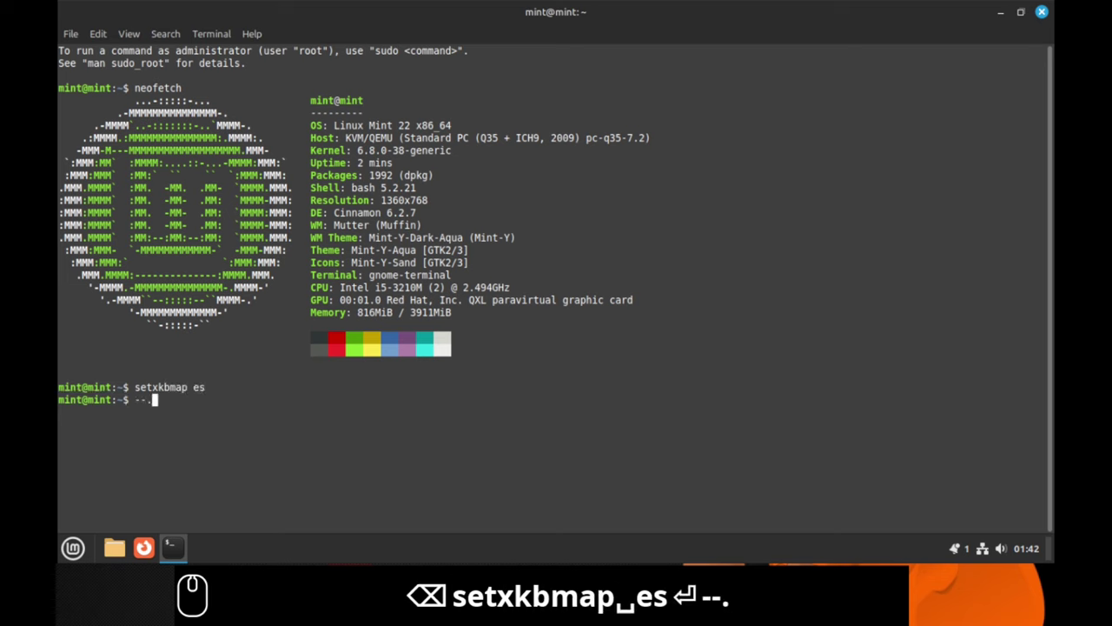
# Clear the terminal and list block devices with lsblk, showing 100G vda and 200G vdb
pyautogui.press('BackSpace')
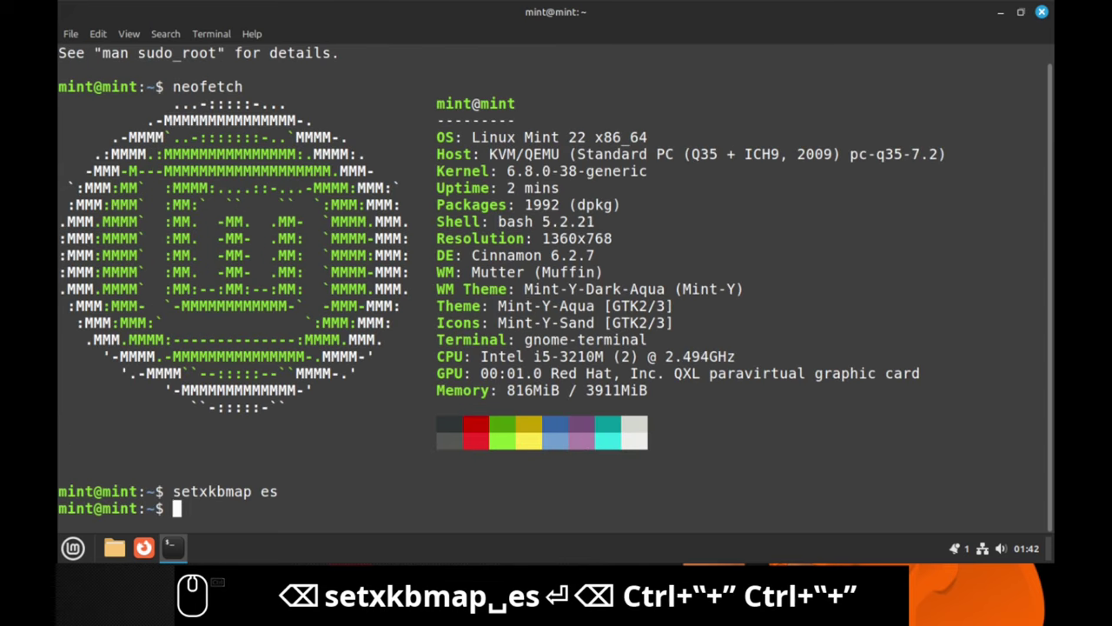
pyautogui.write('lear')
pyautogui.press('Return')
pyautogui.write('slbk')
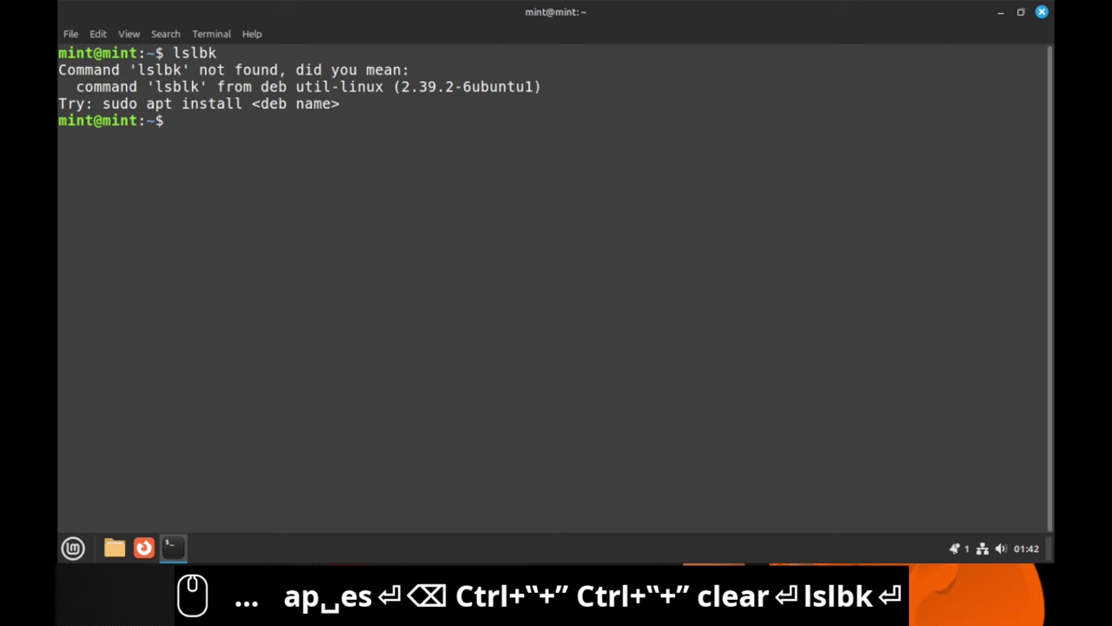
pyautogui.press('Return')
pyautogui.press('BackSpace')
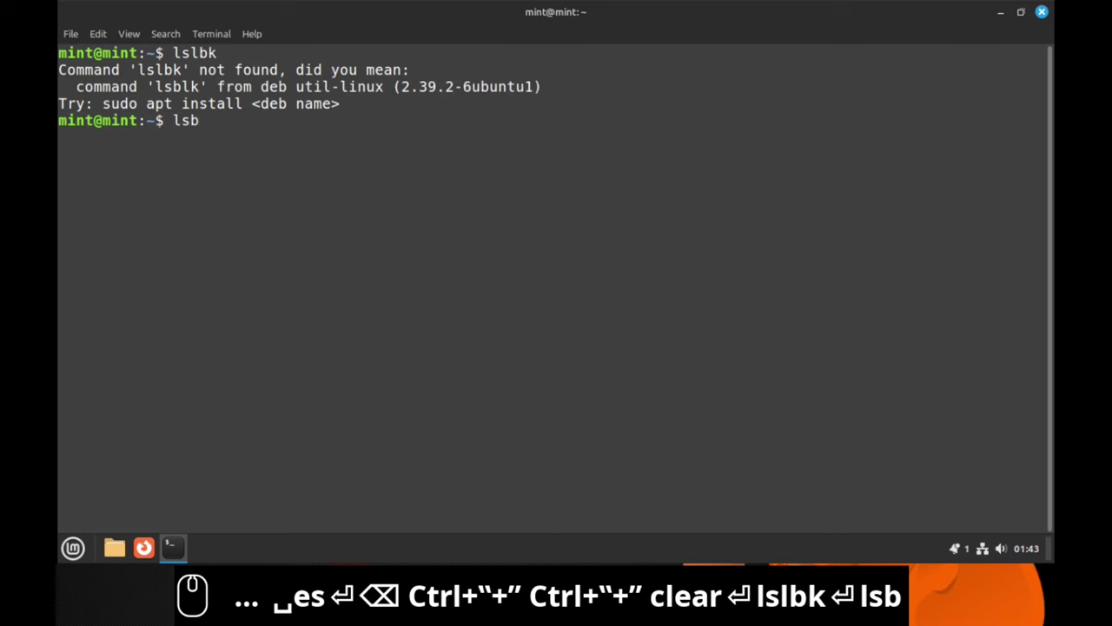
pyautogui.write('b')
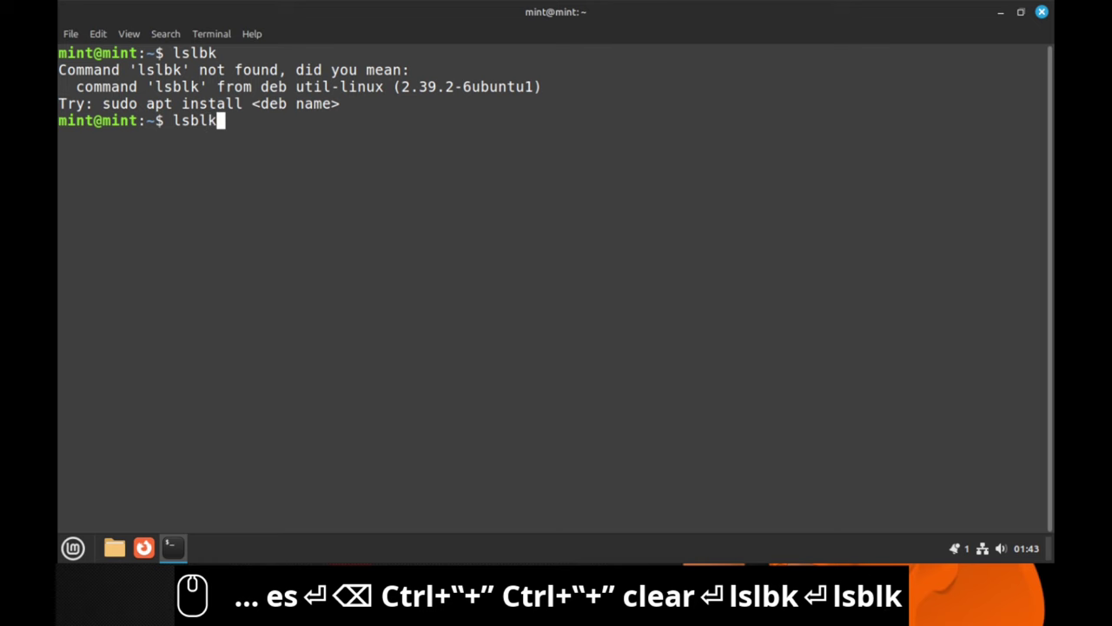
pyautogui.write('lk')
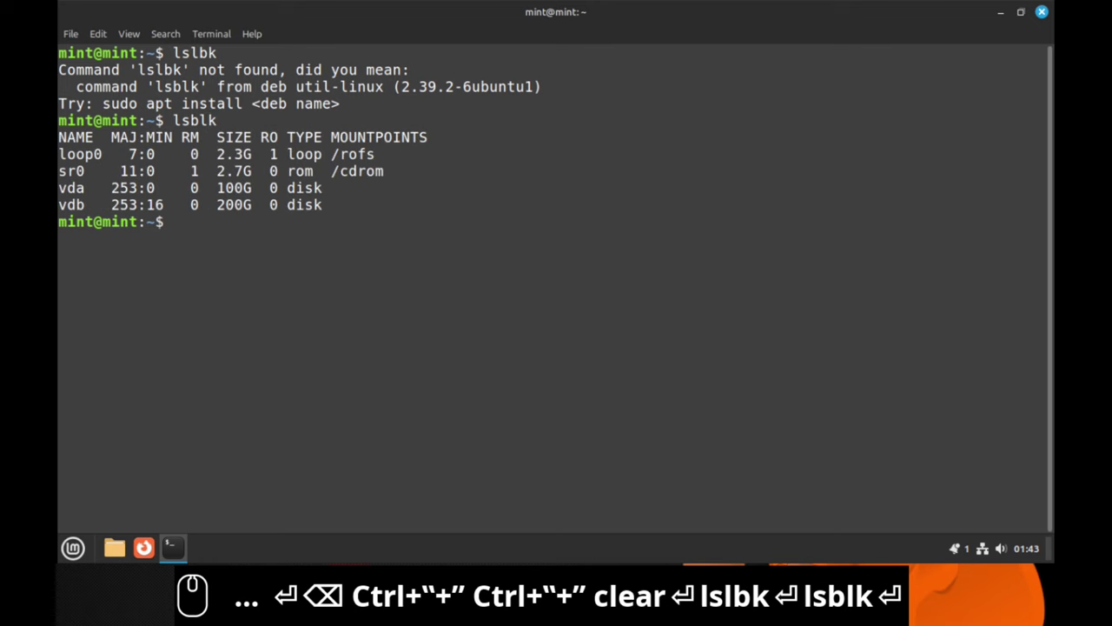
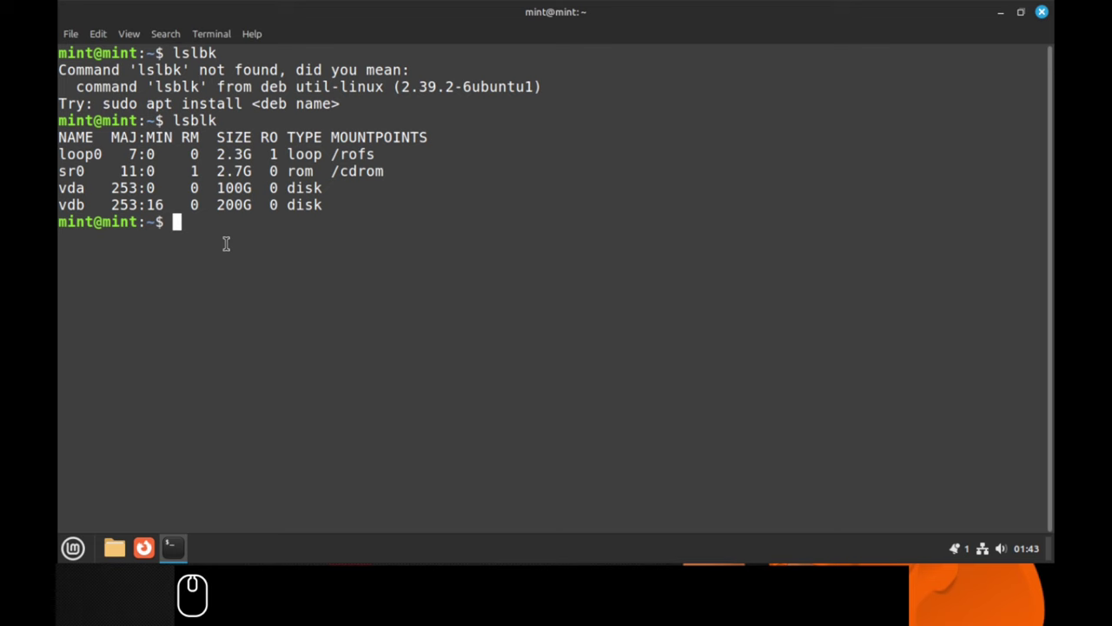
# Type the command sudo cfdisk /dev/vda, correcting the mistyped tool name
pyautogui.write('sudo cf di')
pyautogui.press('BackSpace')
pyautogui.press('BackSpace')
pyautogui.write('fi')
pyautogui.press('BackSpace')
pyautogui.press('BackSpace')
pyautogui.press('BackSpace')
pyautogui.press('BackSpace')
pyautogui.press('BackSpace')
pyautogui.write('sudo')
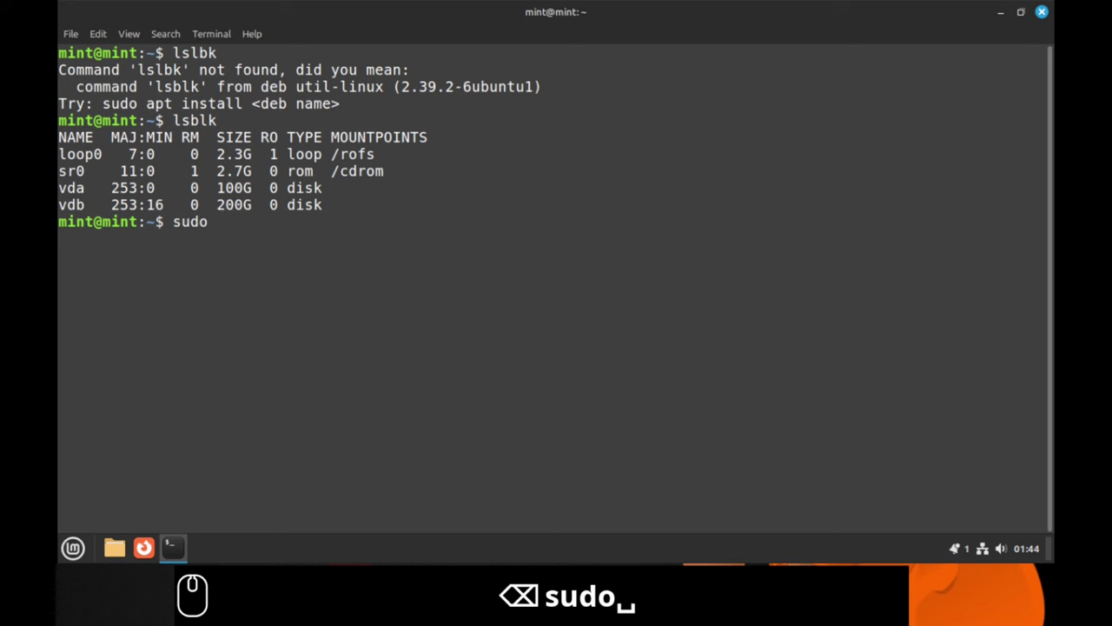
pyautogui.write('cfdisk')
pyautogui.write('/')
pyautogui.write('dev/vda')
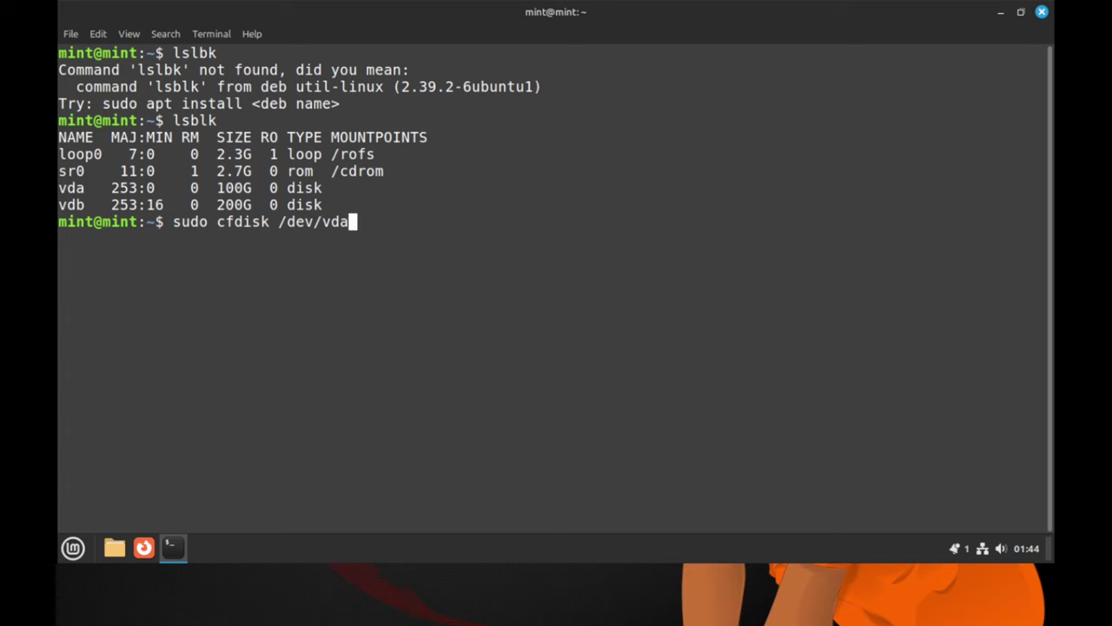
# Start cfdisk on /dev/vda and create a new 300M partition vda1
pyautogui.press('Return')
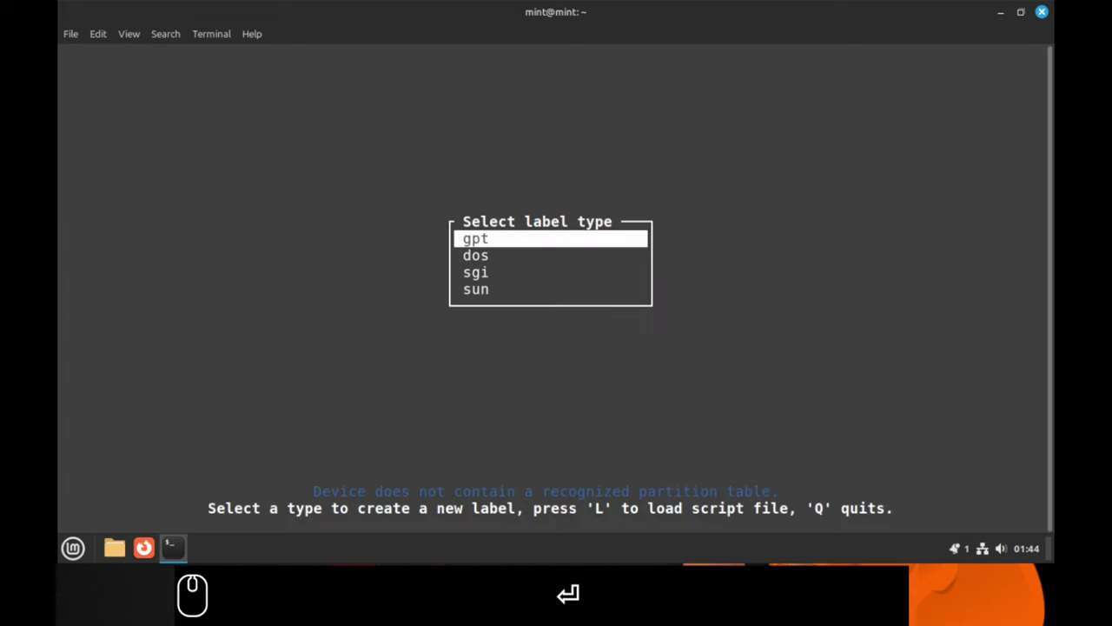
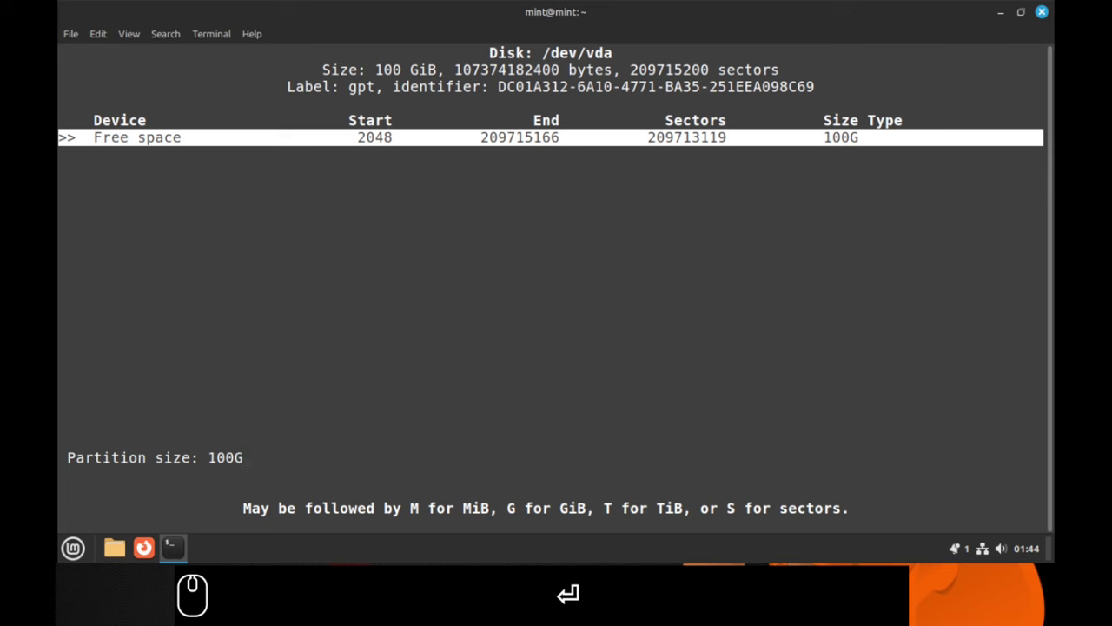
pyautogui.press('Left')
pyautogui.press('Left')
pyautogui.press('Left')
pyautogui.press('Left')
pyautogui.press('Delete')
pyautogui.press('Delete')
pyautogui.press('Delete')
pyautogui.press('Delete')
pyautogui.press('3')
pyautogui.press('0')
pyautogui.write('300m')
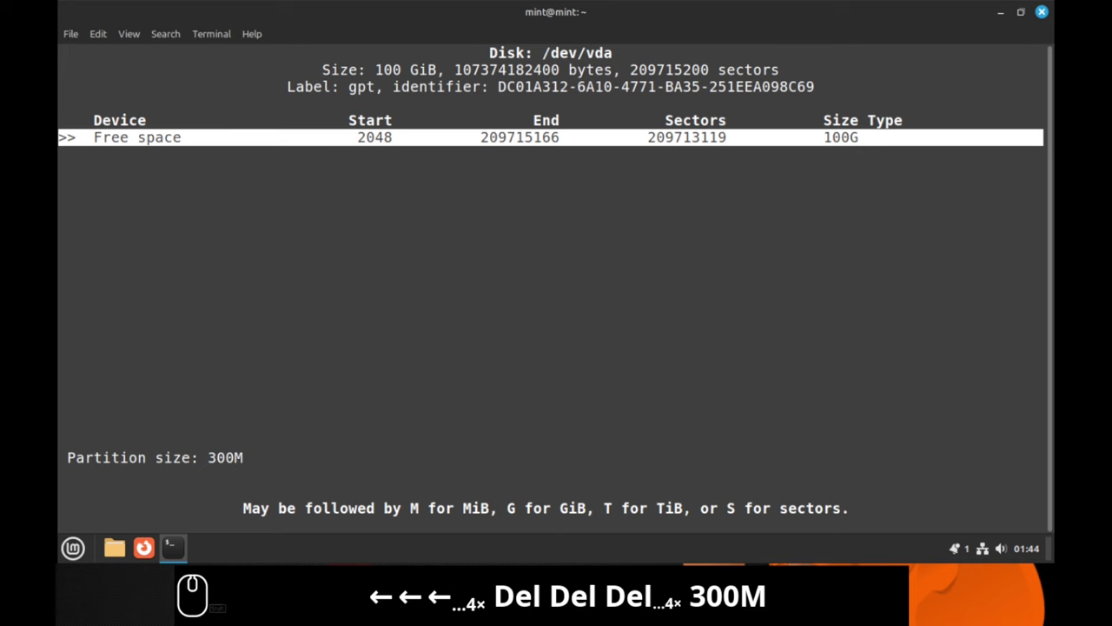
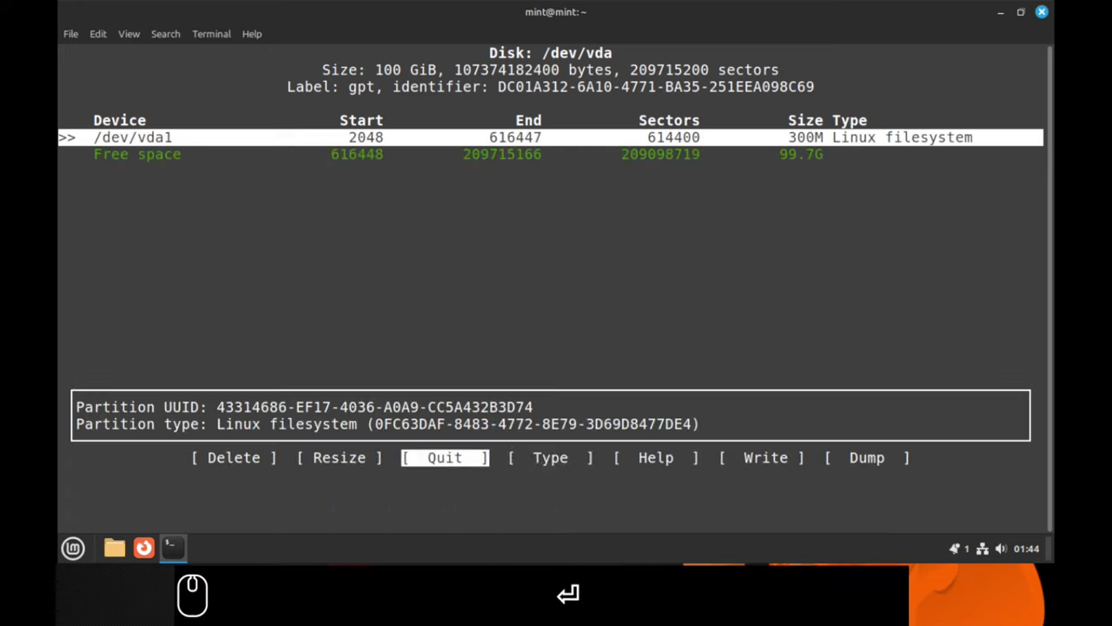
# Change vda1's partition type from Linux filesystem to EFI System
pyautogui.press('Right')
pyautogui.press('Return')
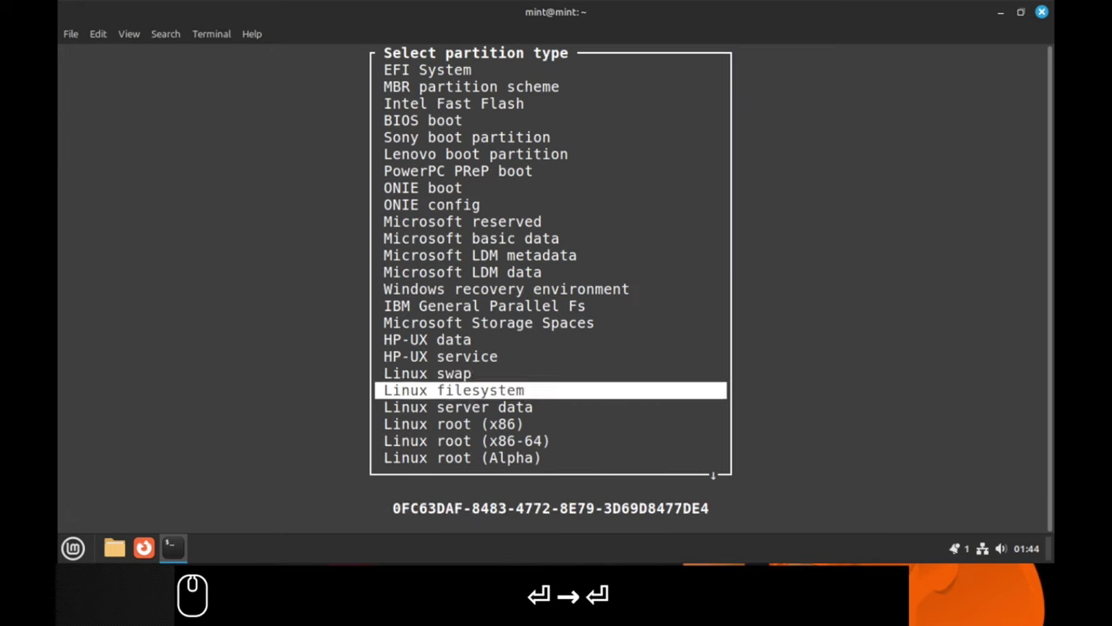
pyautogui.press('Up')
pyautogui.press('Up')
pyautogui.press('Up')
pyautogui.press('Return')
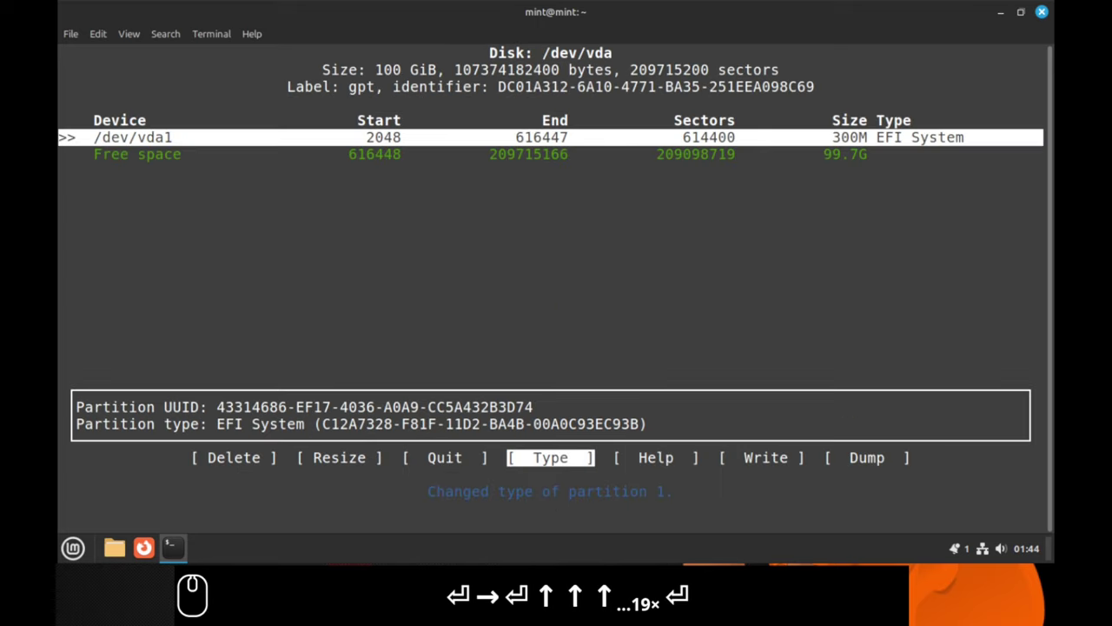
# Create a new 1G Linux filesystem partition vda2 right after the 300M EFI partition
pyautogui.press('Down')
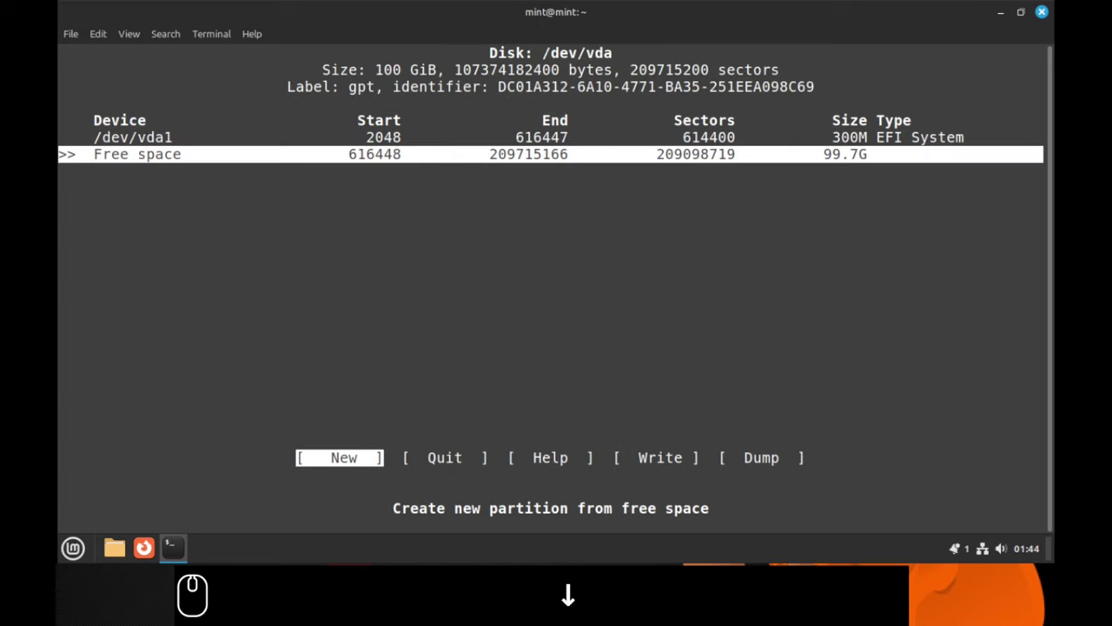
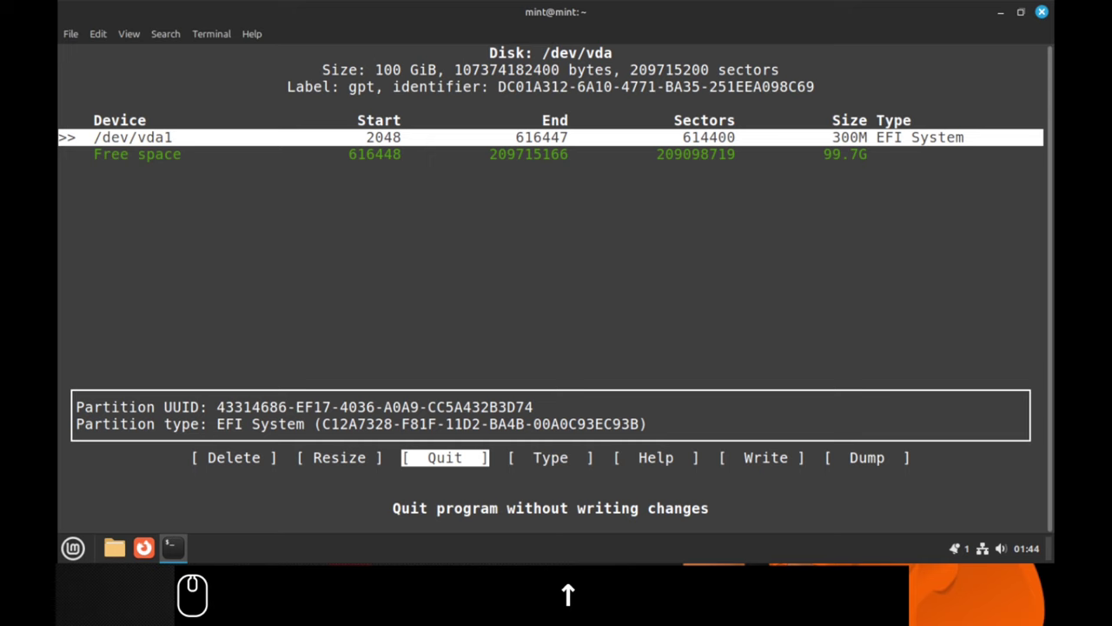
pyautogui.press('Down')
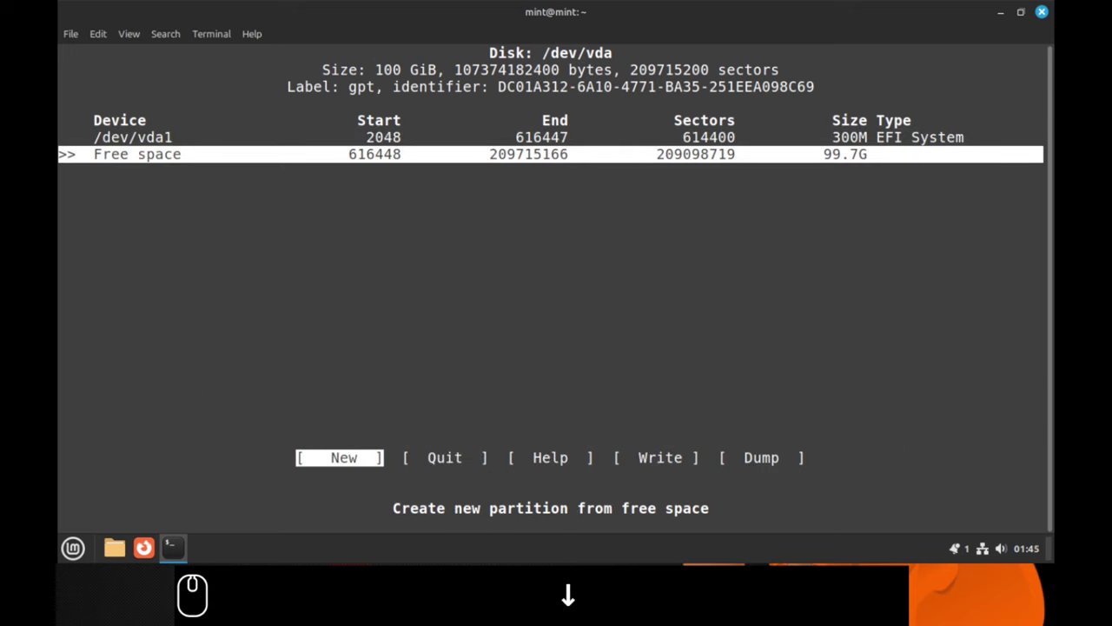
pyautogui.press('Return')
pyautogui.press('Left')
pyautogui.press('Left')
pyautogui.press('Left')
pyautogui.press('Left')
pyautogui.press('Delete')
pyautogui.press('Delete')
pyautogui.press('Delete')
pyautogui.press('Delete')
pyautogui.press('1')
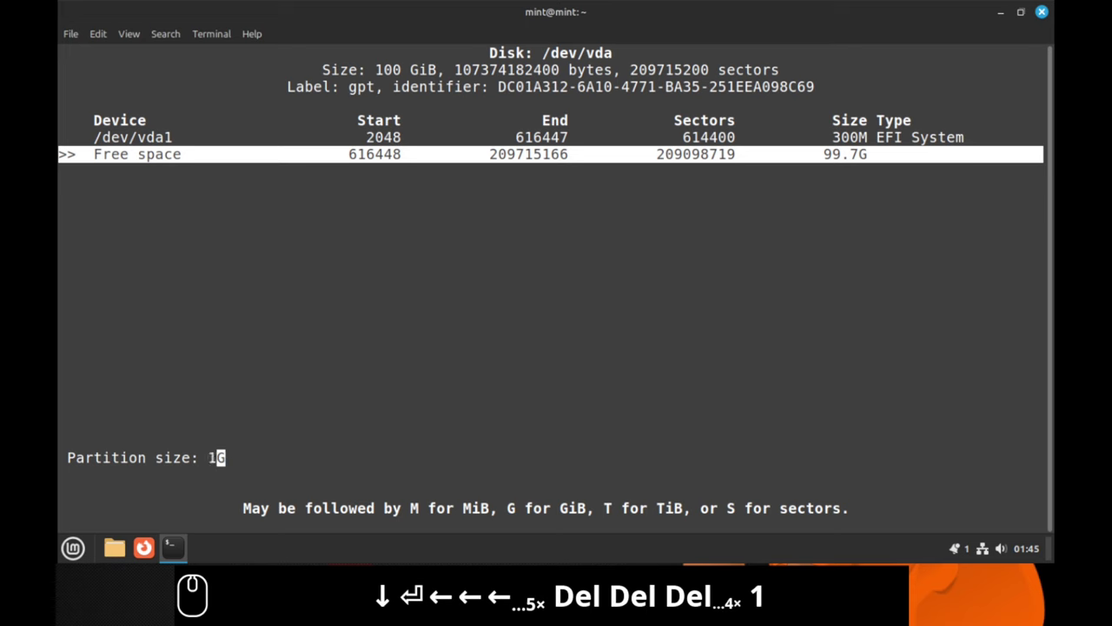
pyautogui.press('Right')
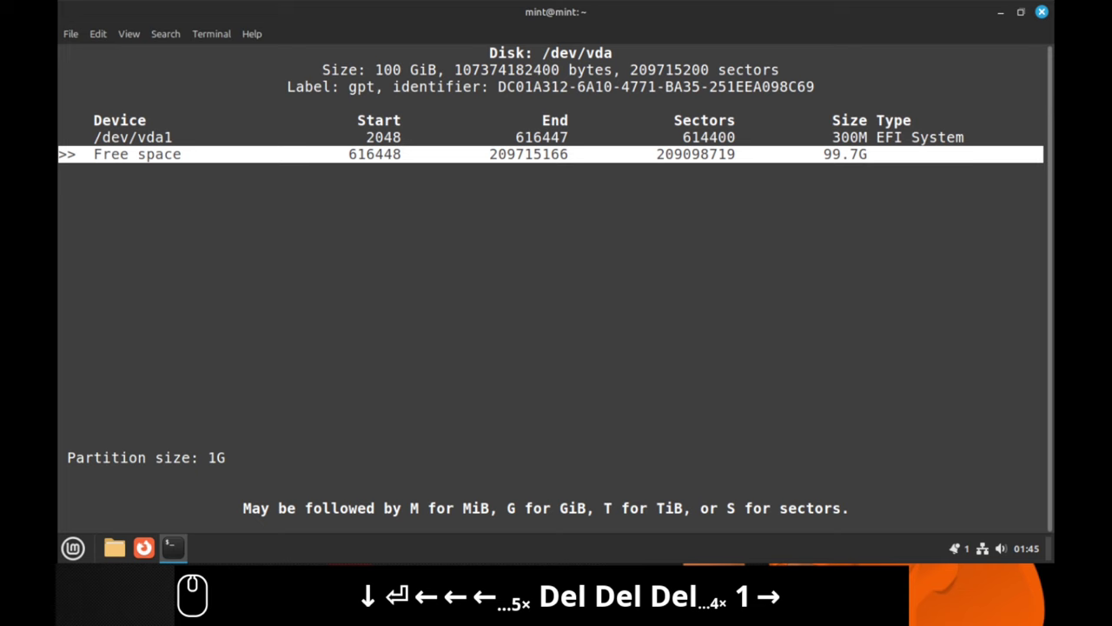
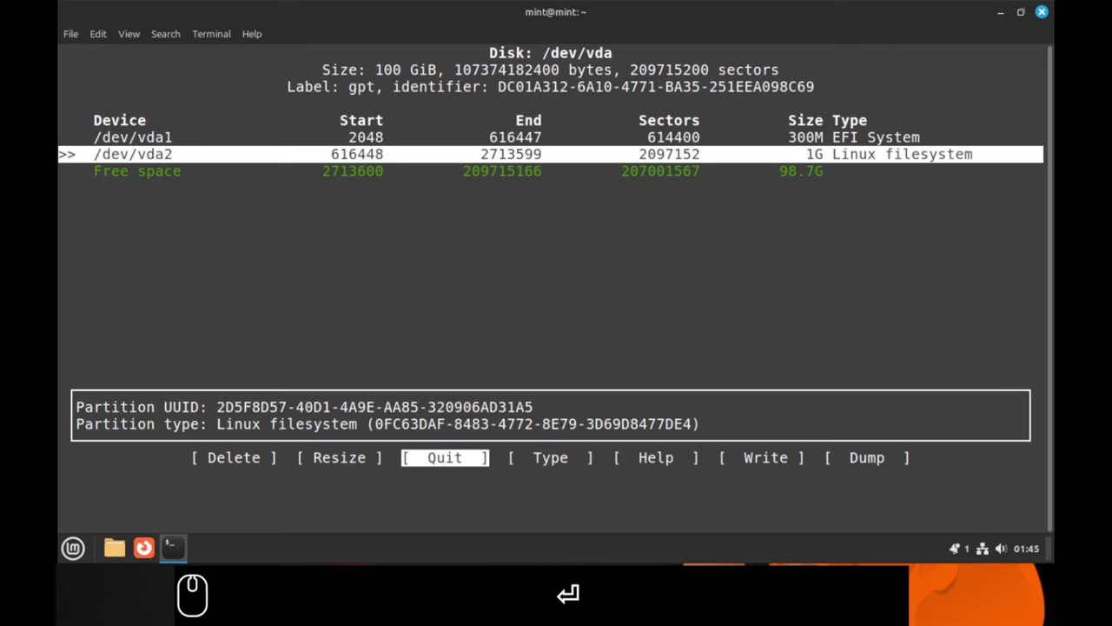
pyautogui.press('Right')
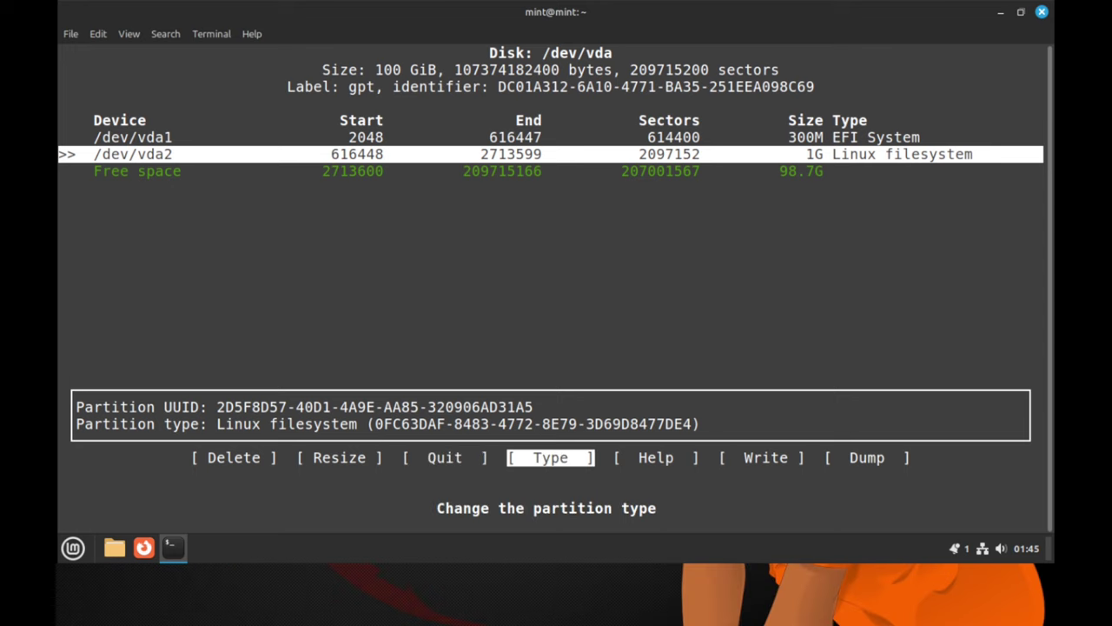
# Create vda3 from the remaining 98.7G, write the table to disk with 'yes', and quit cfdisk
pyautogui.press('Down')
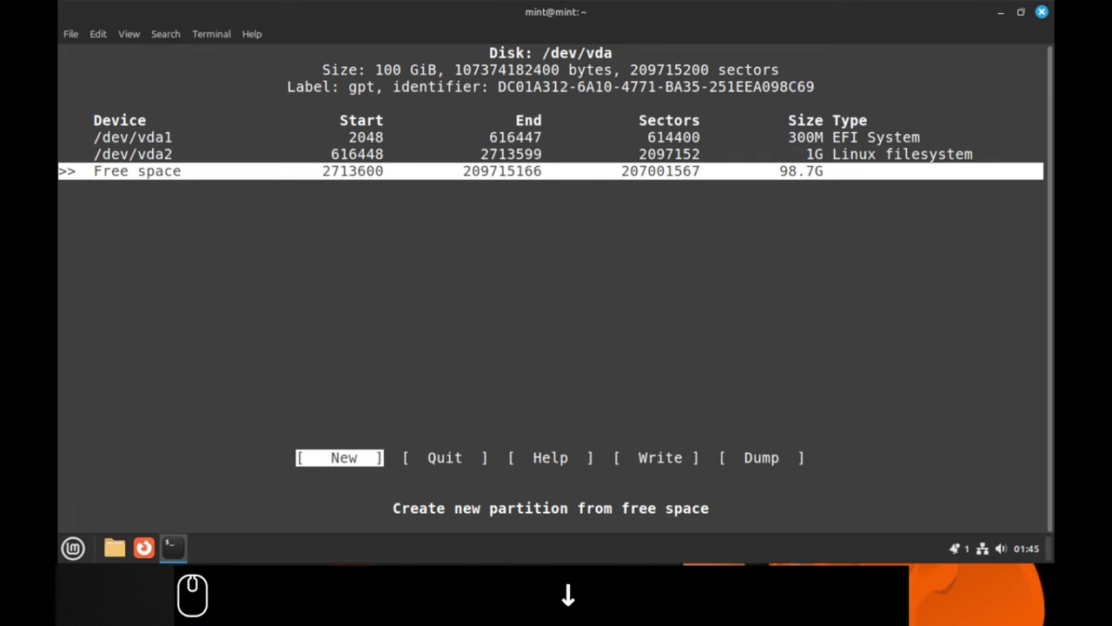
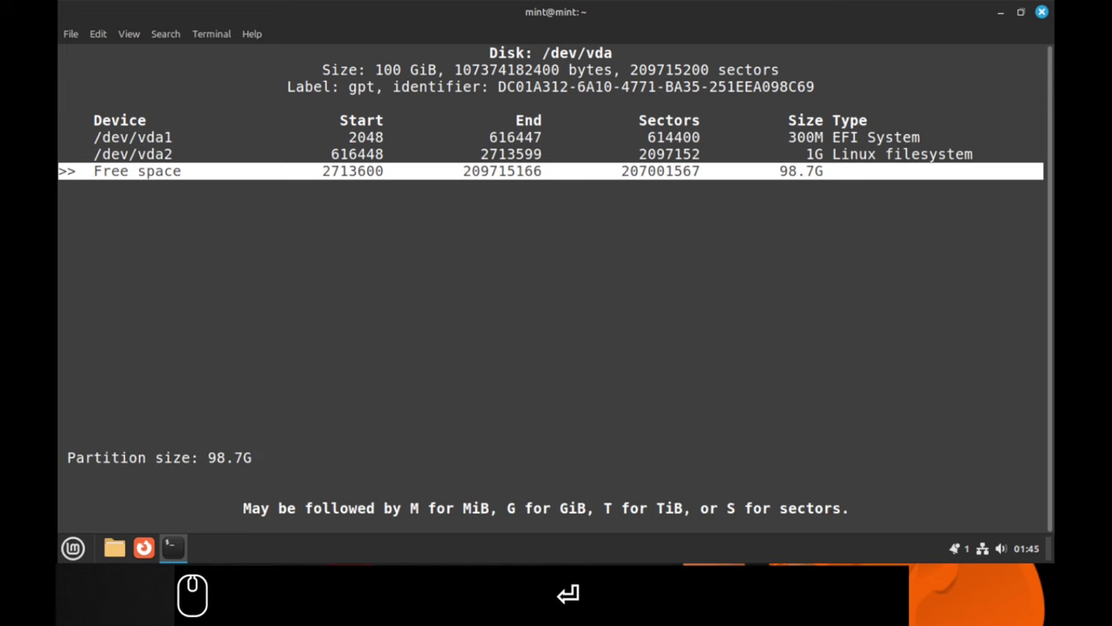
pyautogui.press('Return')
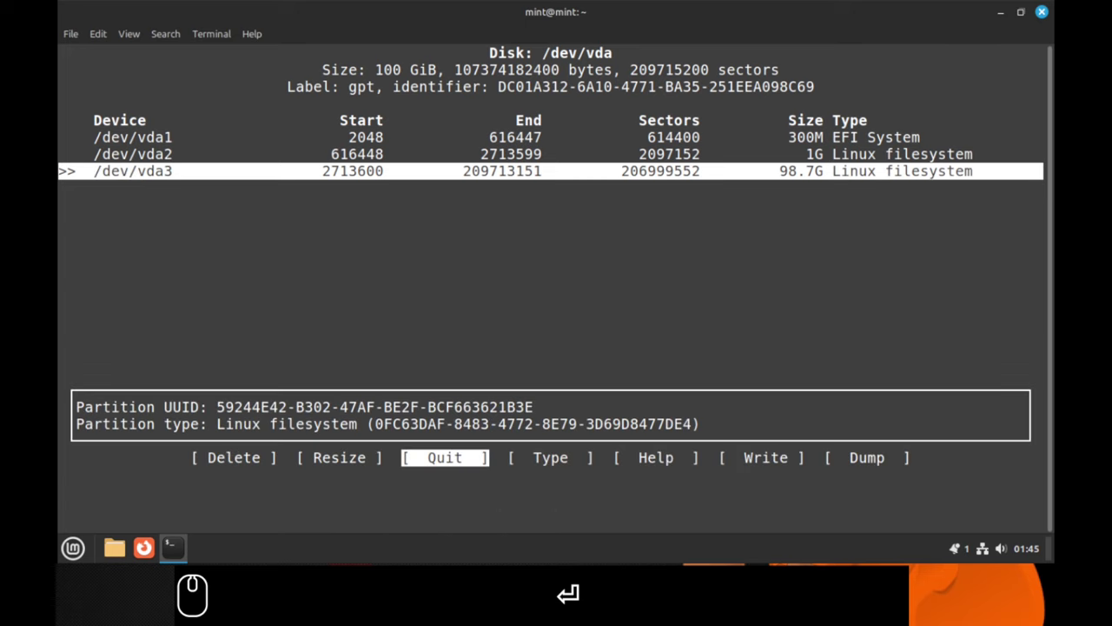
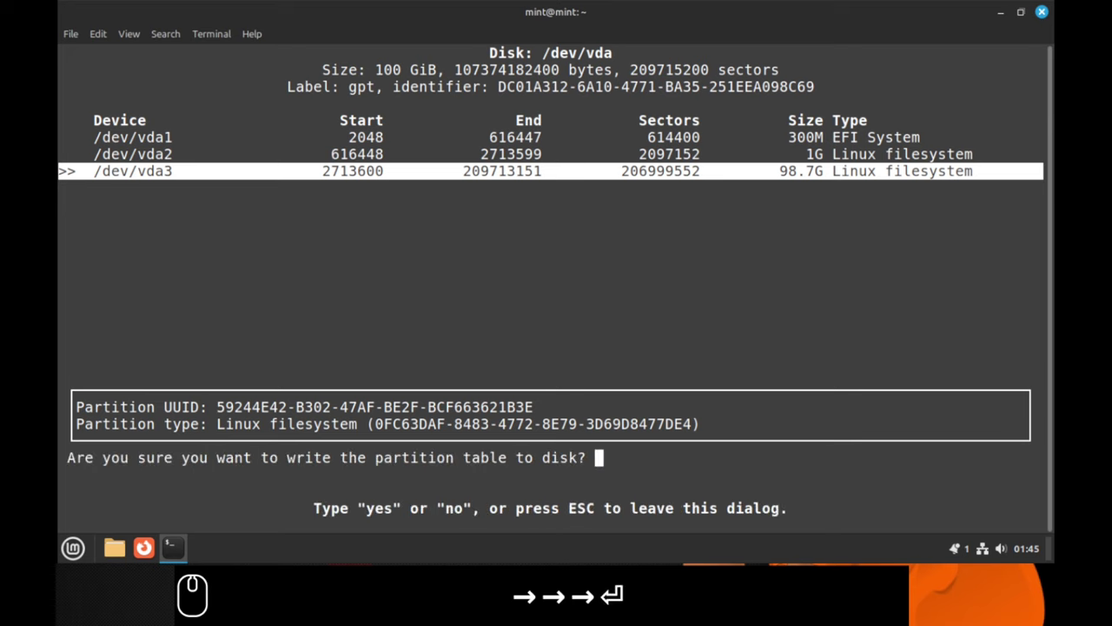
pyautogui.write('yes')
pyautogui.press('Return')
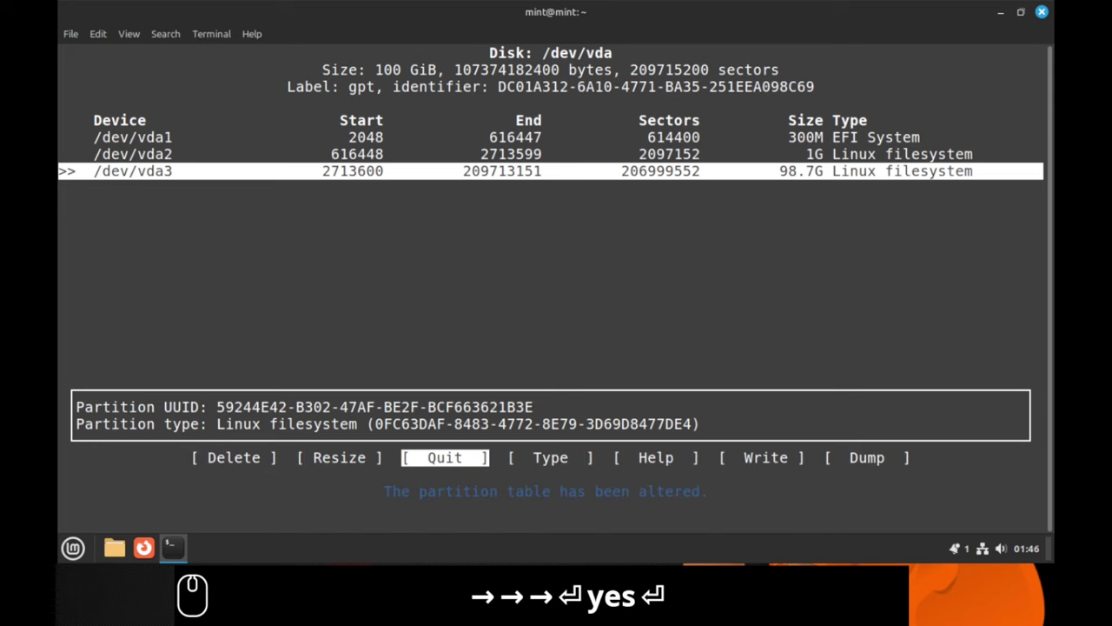
pyautogui.press('Return')
# Clear the screen and run lsblk to show vda1 300M, vda2 1G and vda3 98.7G
pyautogui.write('clear')
pyautogui.press('Return')
pyautogui.write('slblk')
pyautogui.press('Return')
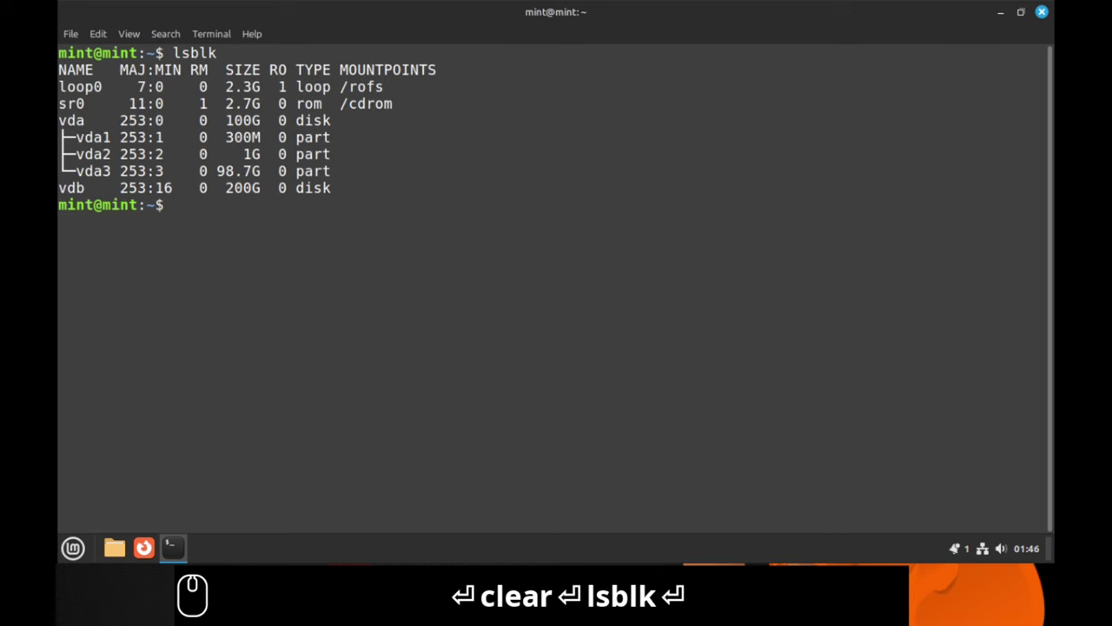
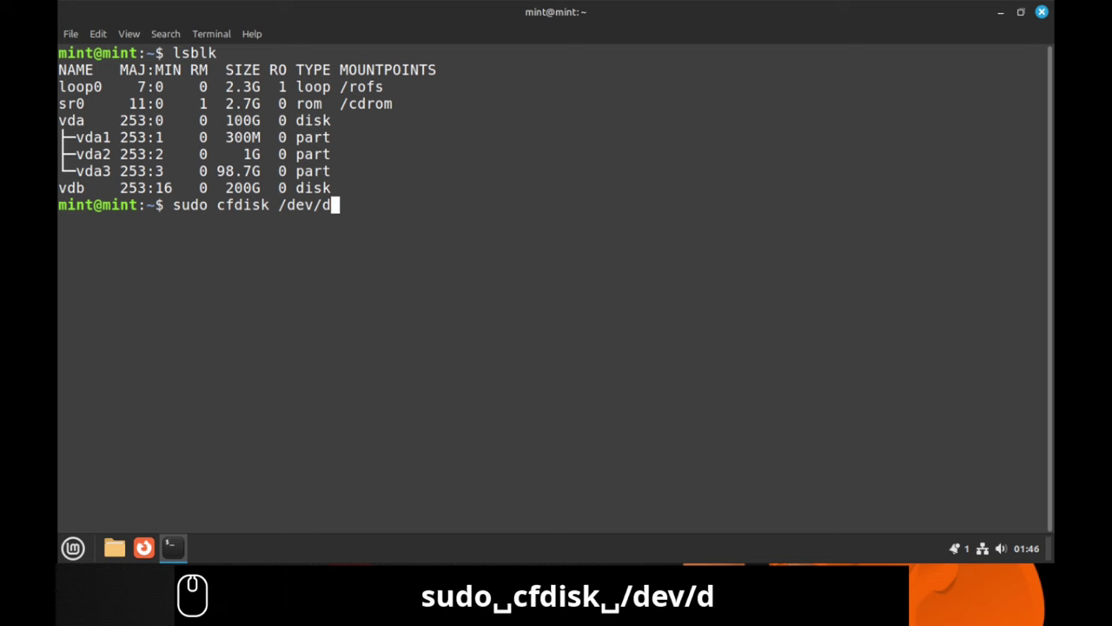
# Run sudo cfdisk on /dev/vdb, label it GPT and create a single 200G partition
pyautogui.write('vdb')
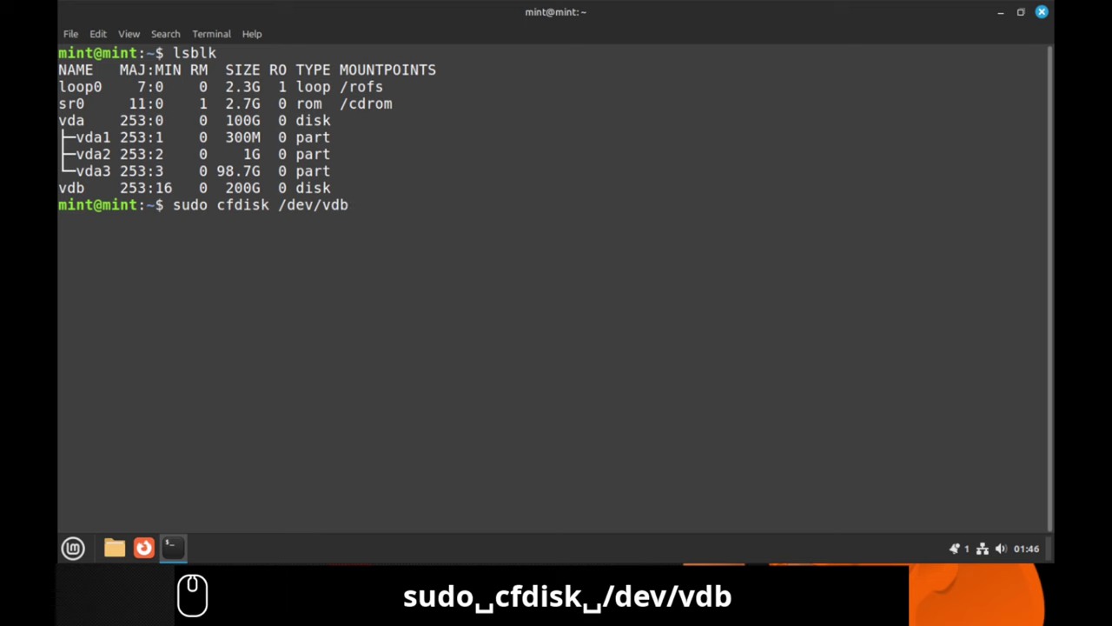
pyautogui.press('Return')
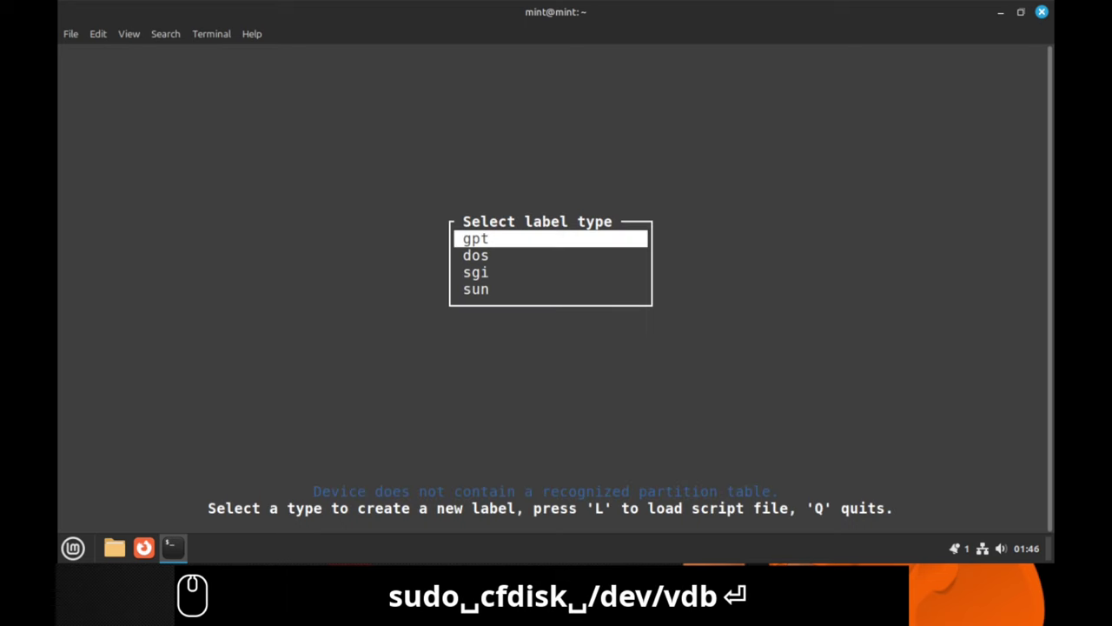
pyautogui.press('Return')
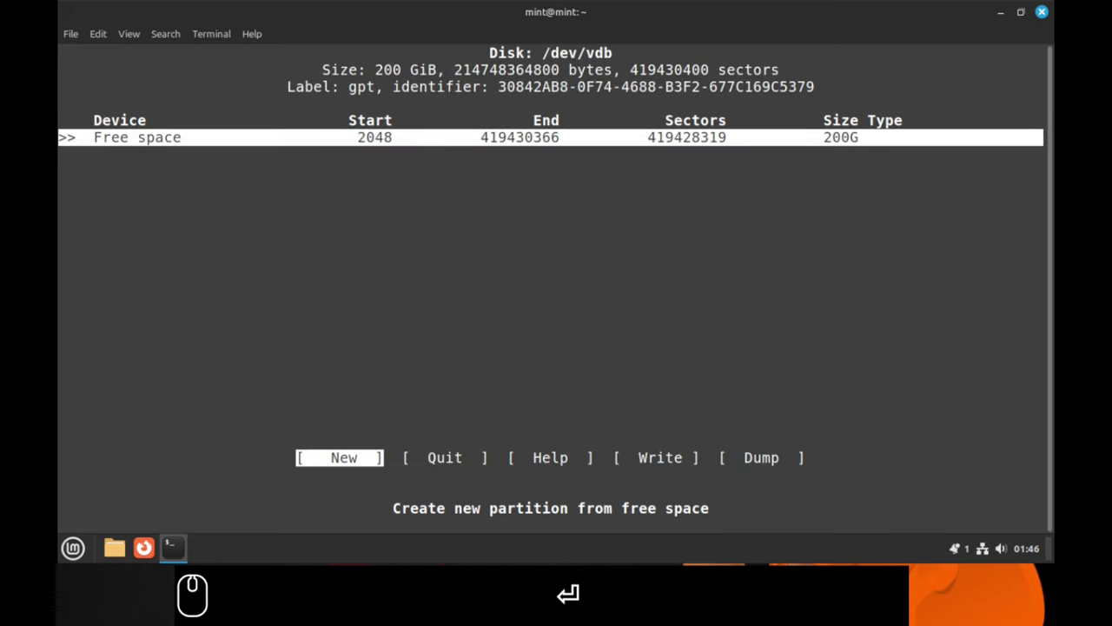
pyautogui.press('Return')
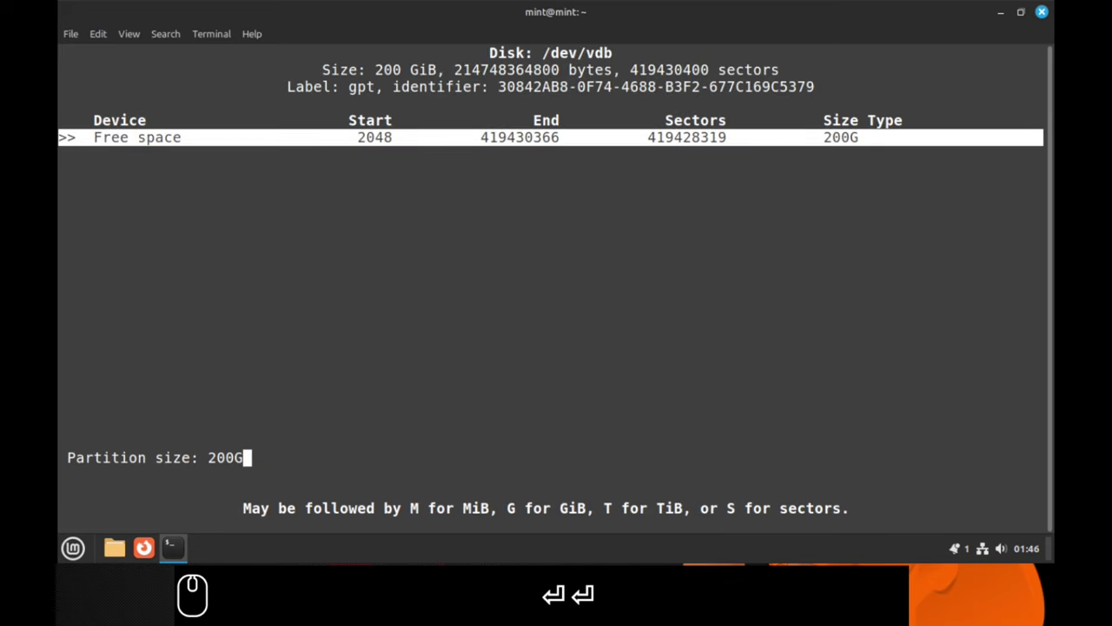
pyautogui.press('Return')
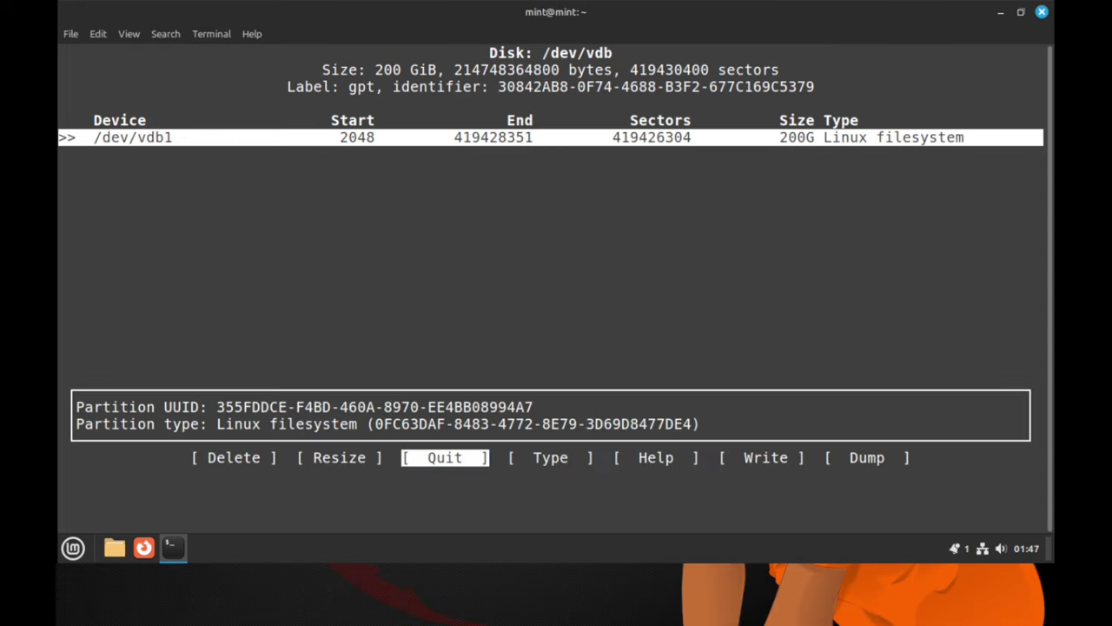
# Write the vdb partition table to disk with 'yes' and quit cfdisk
pyautogui.press('Right')
pyautogui.press('Right')
pyautogui.press('Right')
pyautogui.press('Return')
pyautogui.write('yes')
pyautogui.press('Return')
pyautogui.press('Return')
# Clear the screen and run lsblk to confirm the new vdb1 partition
pyautogui.write('lear')
pyautogui.press('Return')
pyautogui.write('sblk')
pyautogui.press('Return')
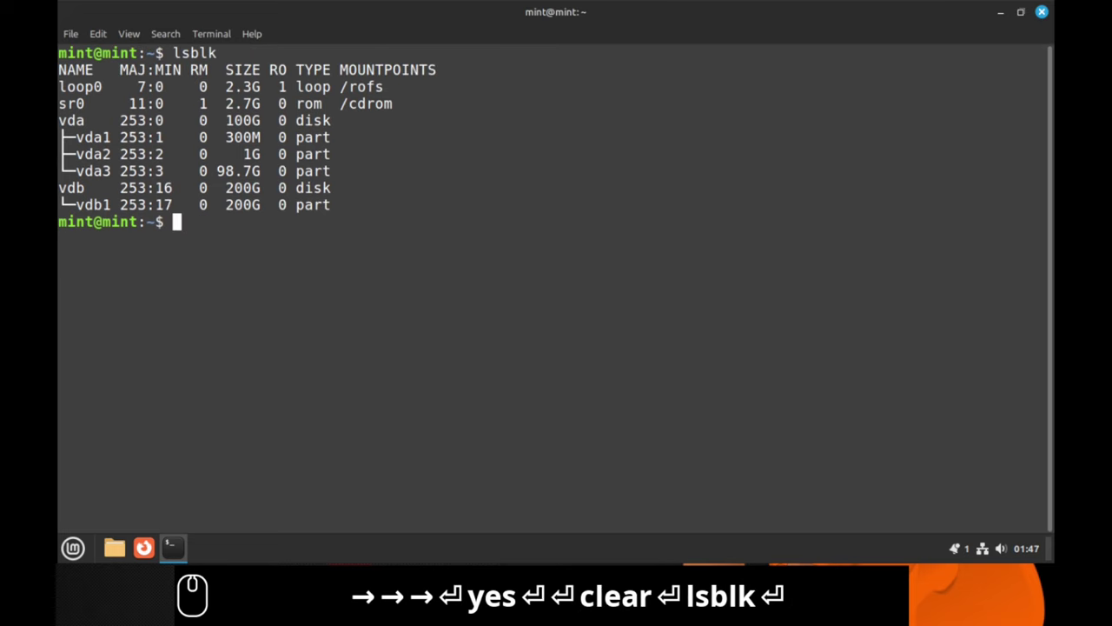
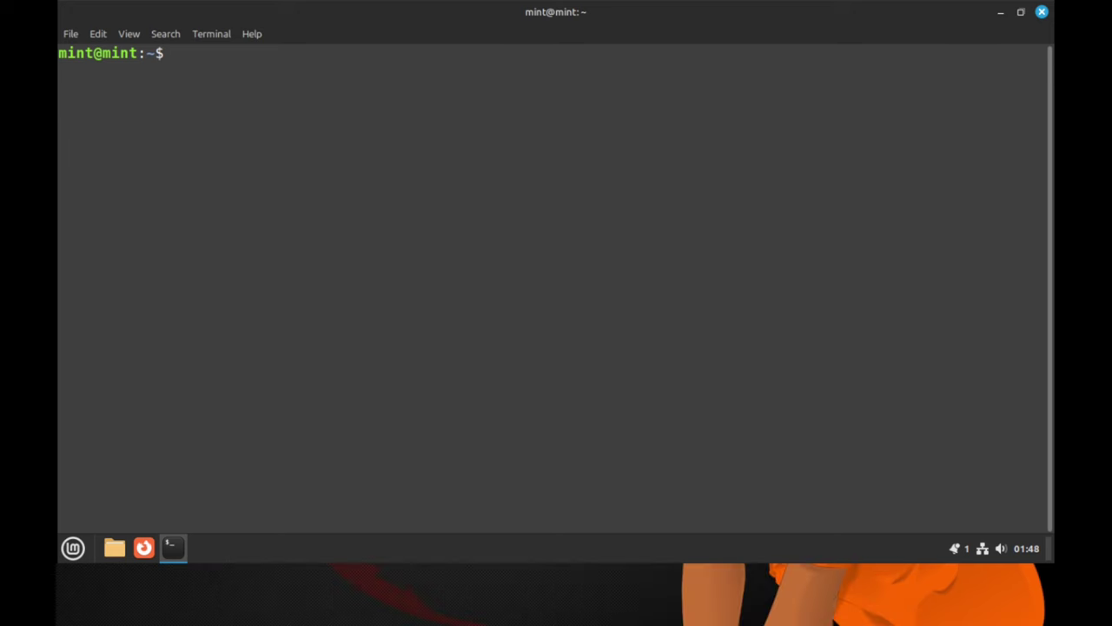
# Begin typing an 'apt search l' command at the prompt to look for LVM packages
pyautogui.write('apt search l')
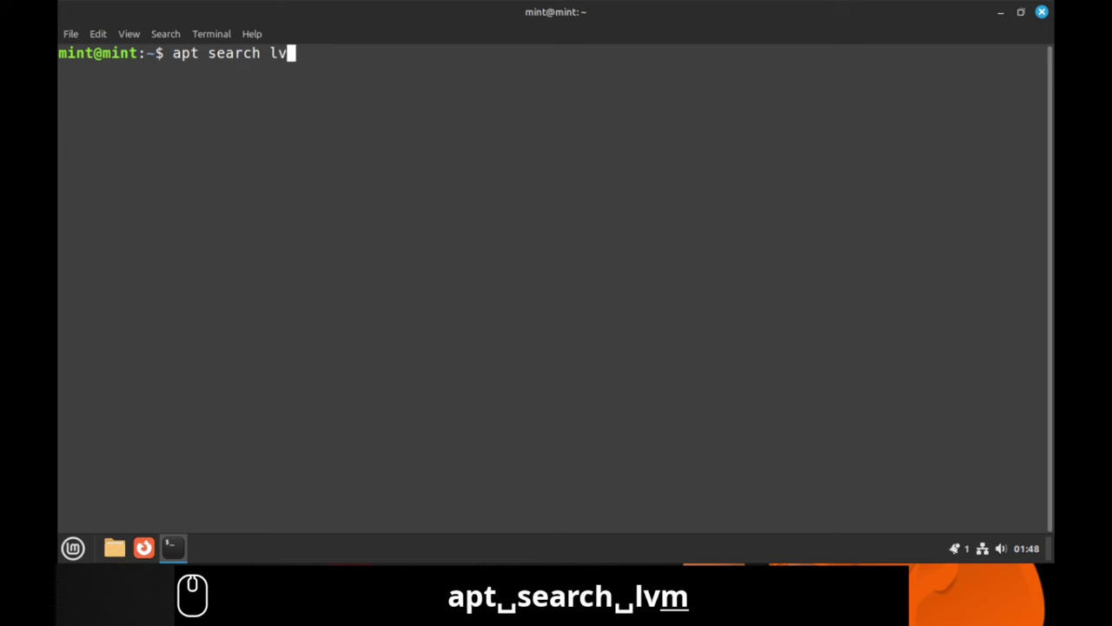